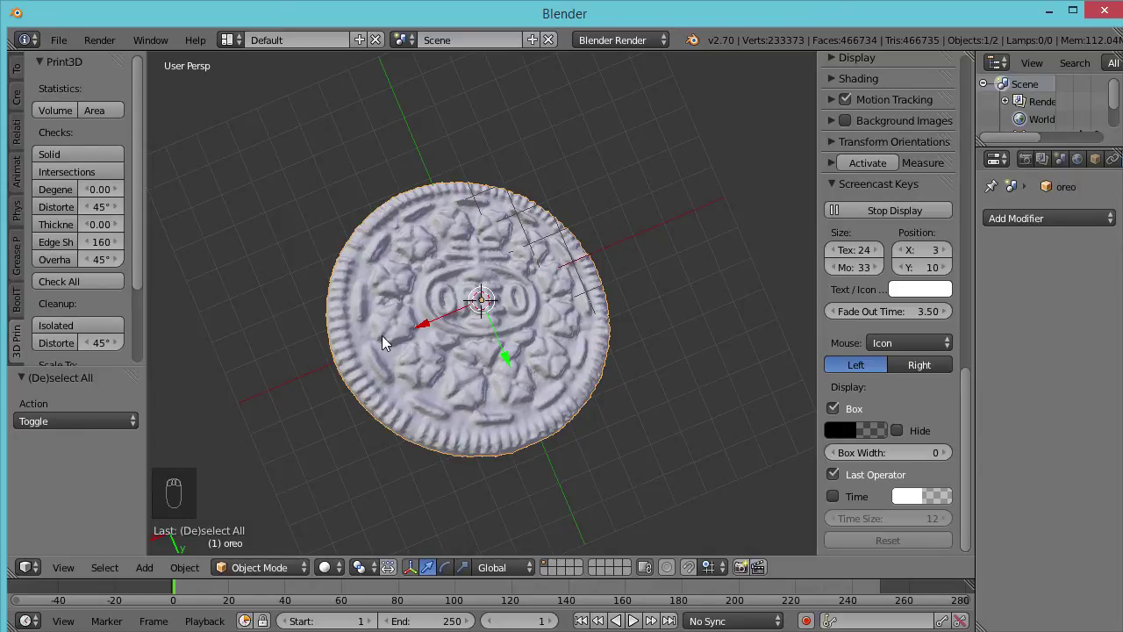
# - Level the Oreo scan by rotating it in front and side orthographic views
pyautogui.moveTo(395, 395); pyautogui.dragTo(385, 403)
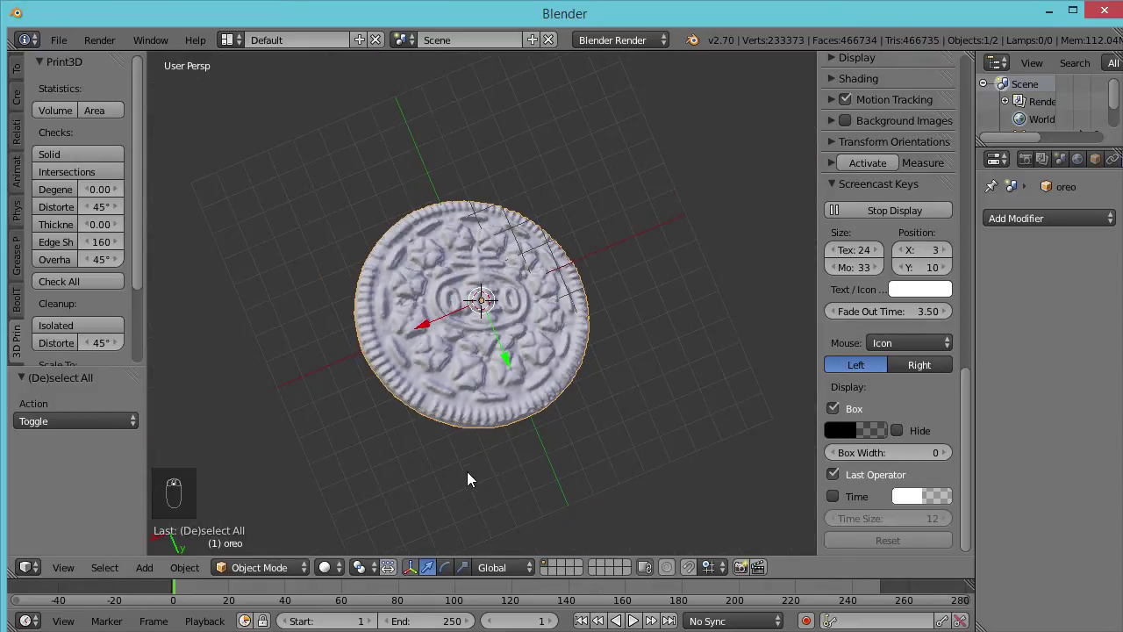
pyautogui.moveTo(461, 424); pyautogui.dragTo(414, 298)
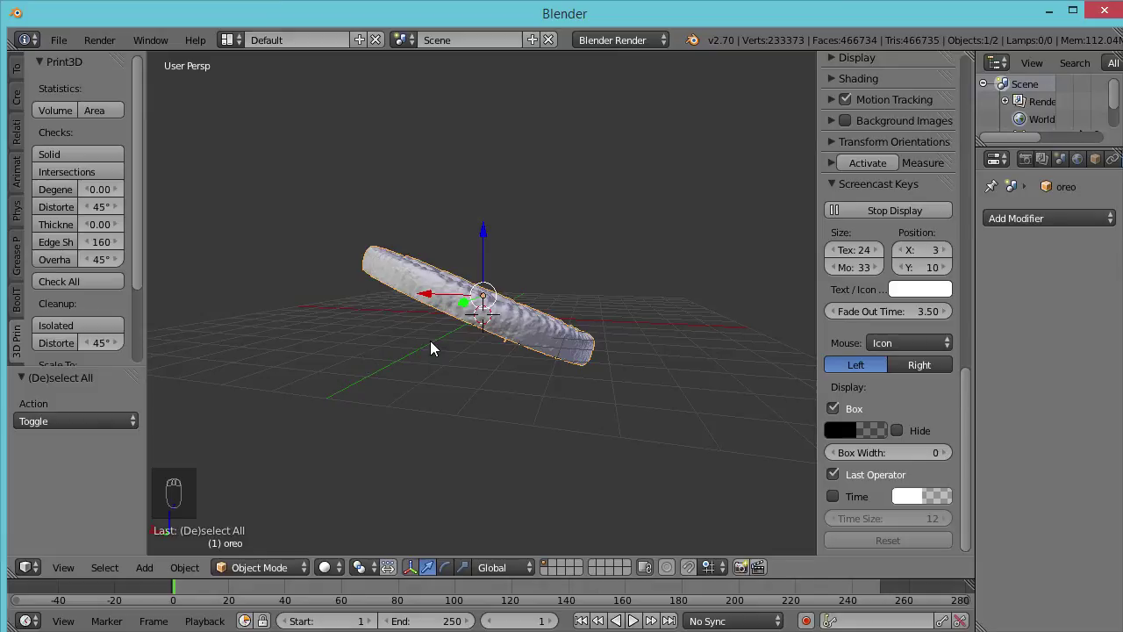
pyautogui.moveTo(437, 346); pyautogui.dragTo(332, 361)
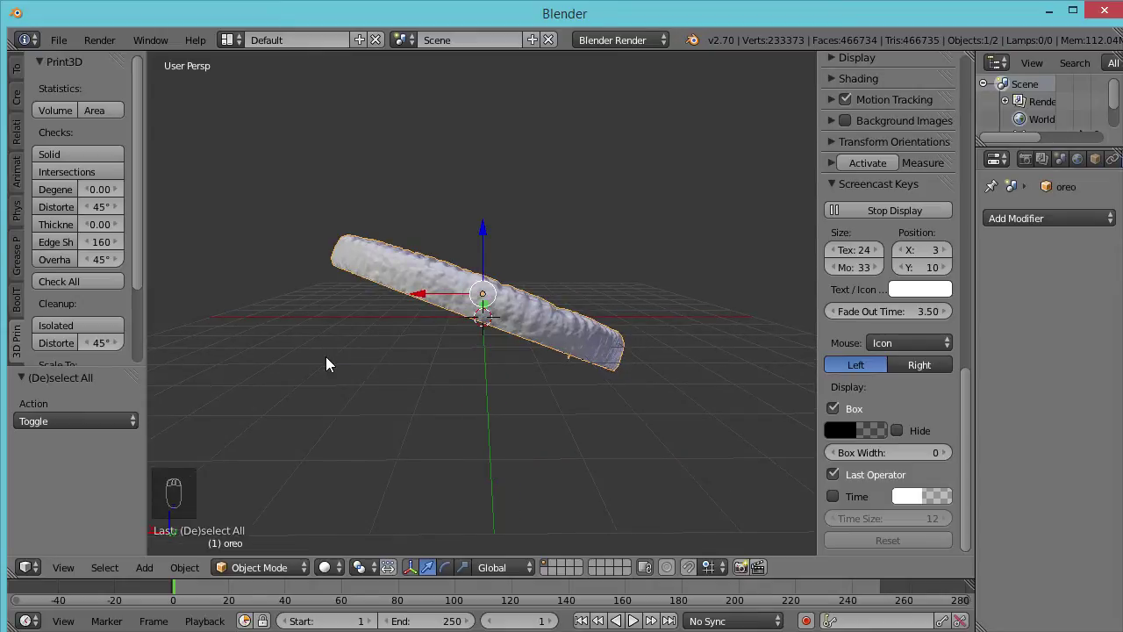
pyautogui.press('KP_5')
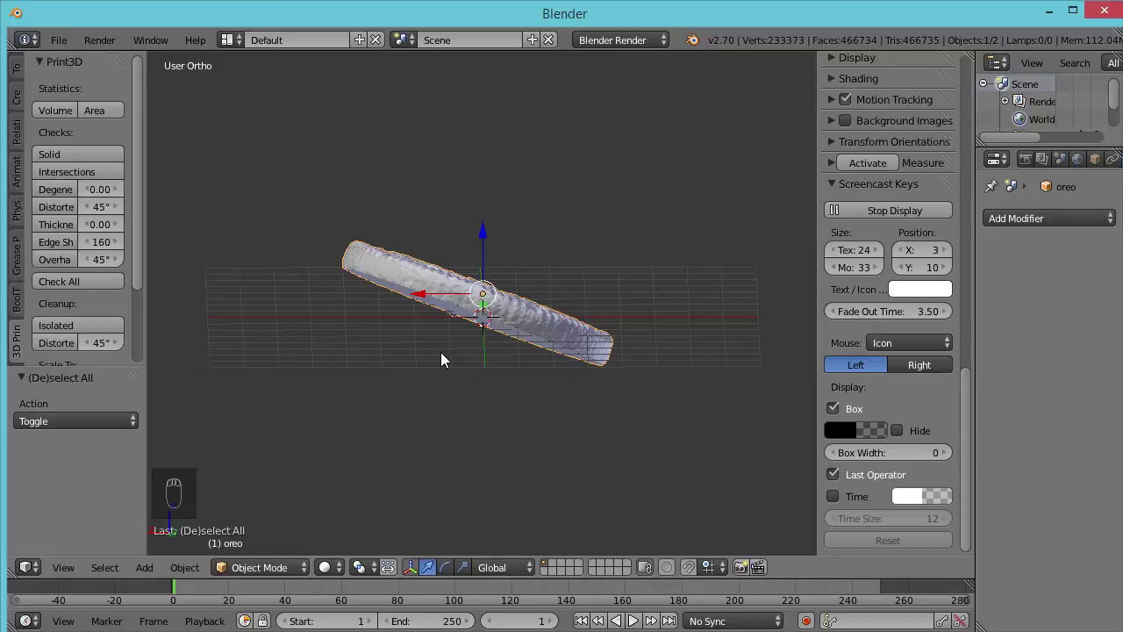
pyautogui.press('KP_1')
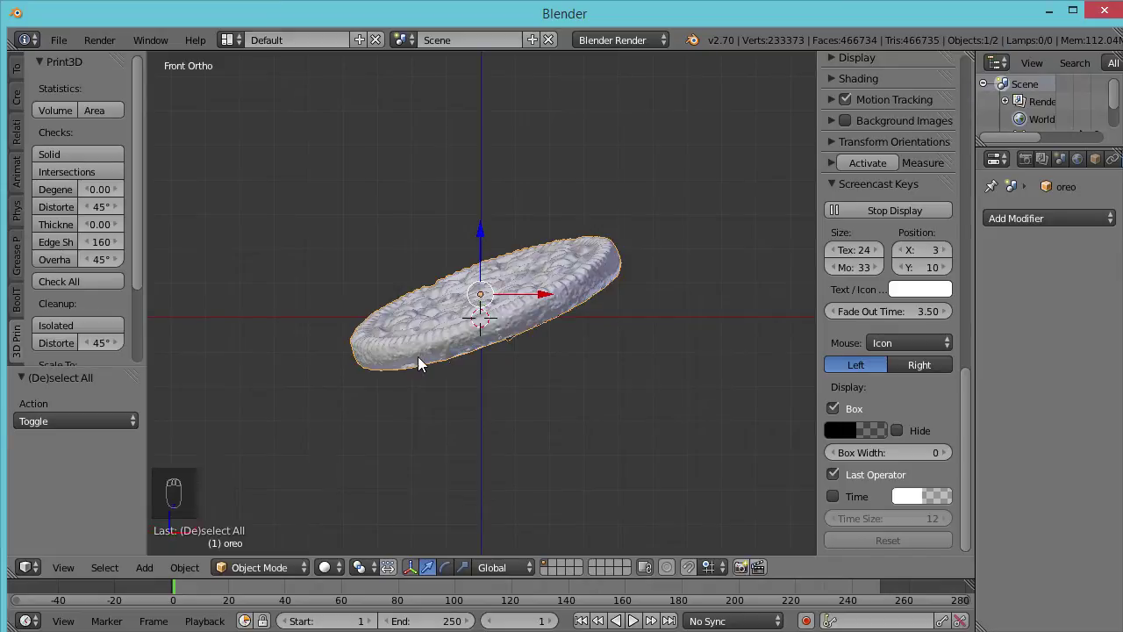
pyautogui.press('r')
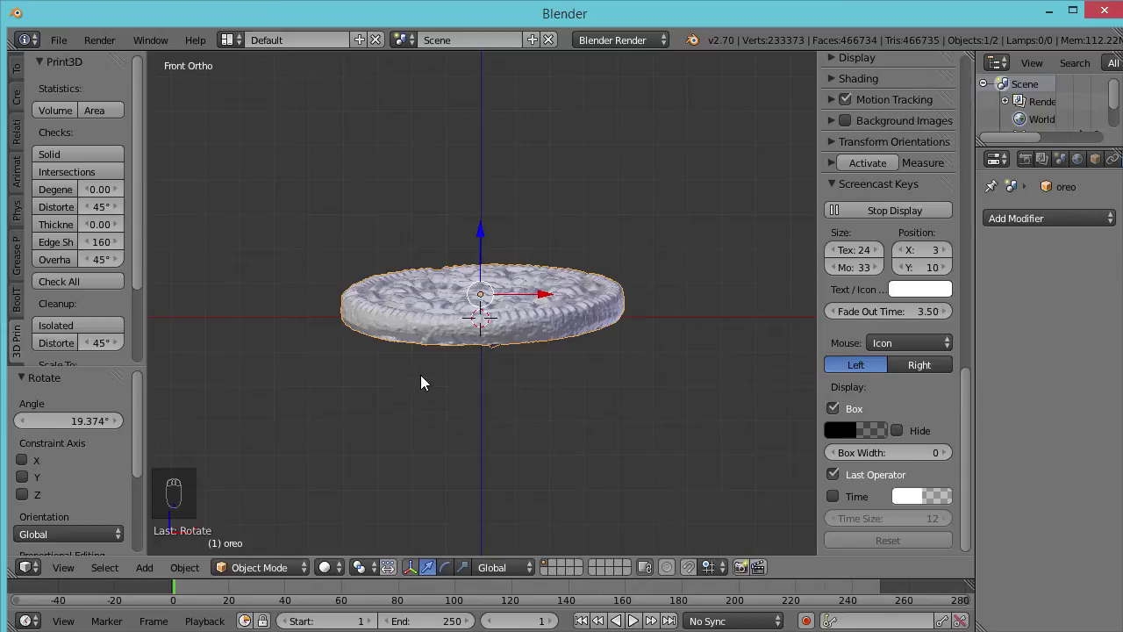
pyautogui.press('KP_3')
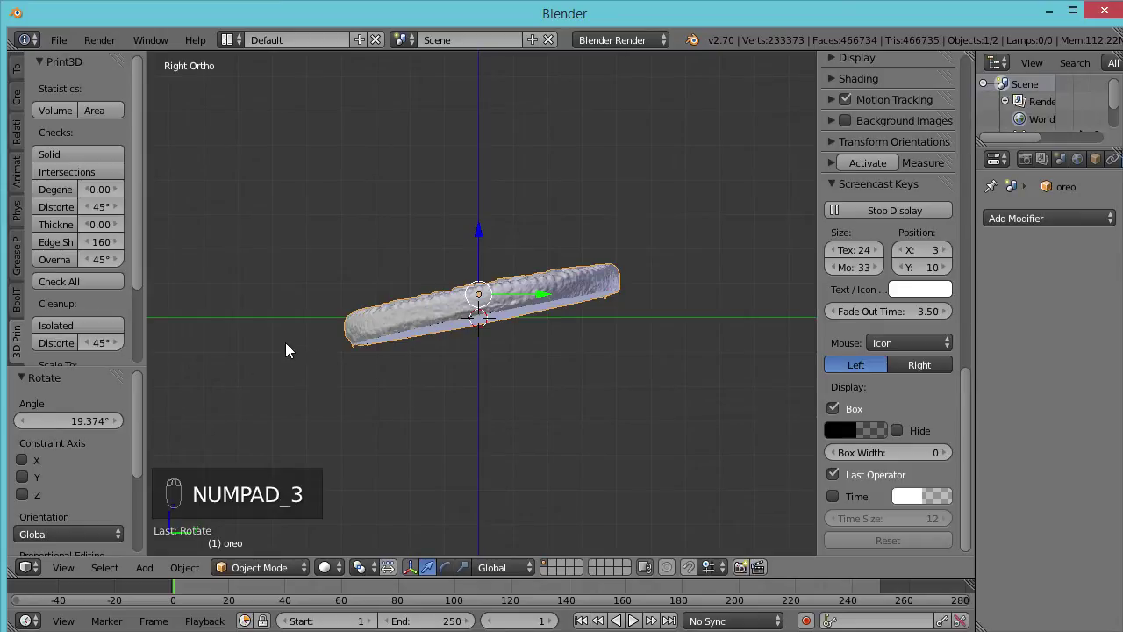
pyautogui.press('r')
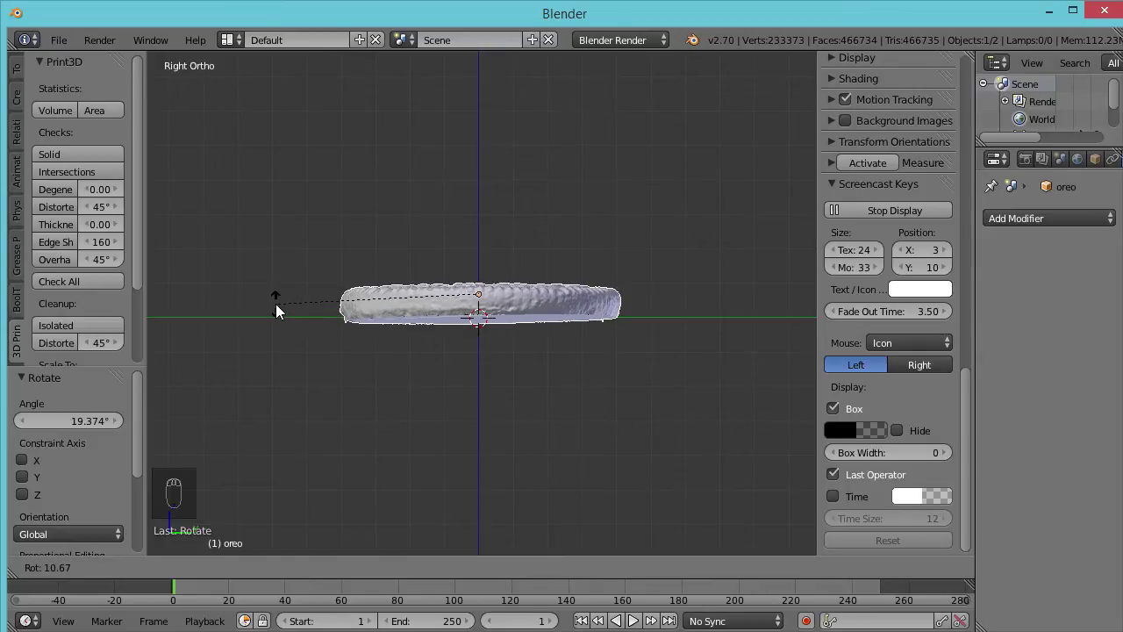
pyautogui.moveTo(461, 341); pyautogui.dragTo(345, 394)
# - Make small corrective rotations, checking the cookie's level from front and side
pyautogui.press('KP_1')
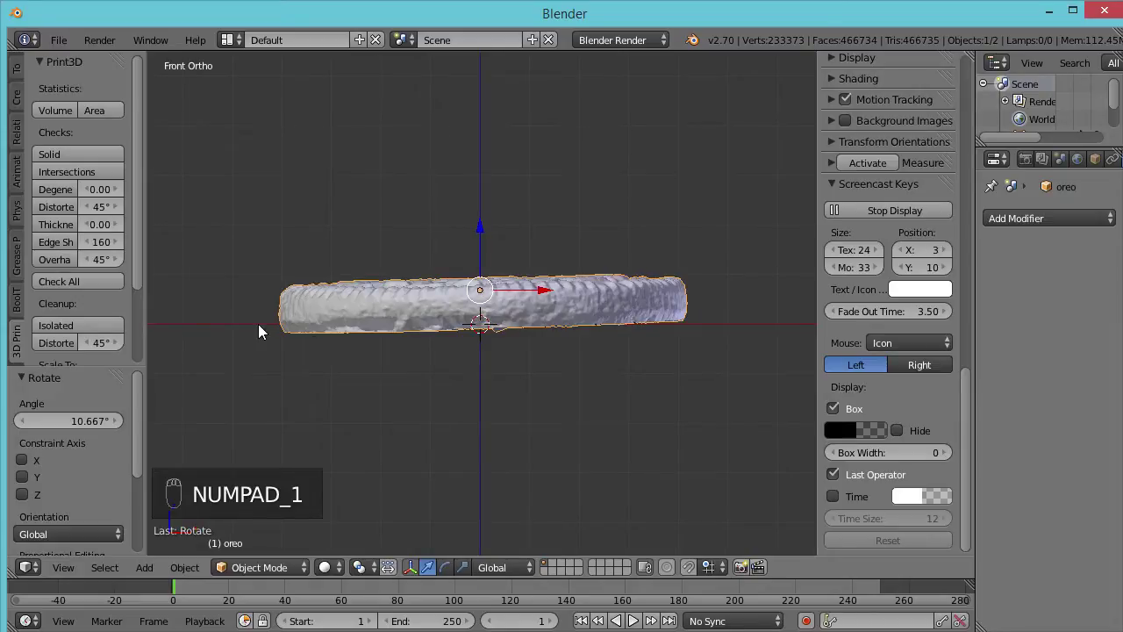
pyautogui.press('r')
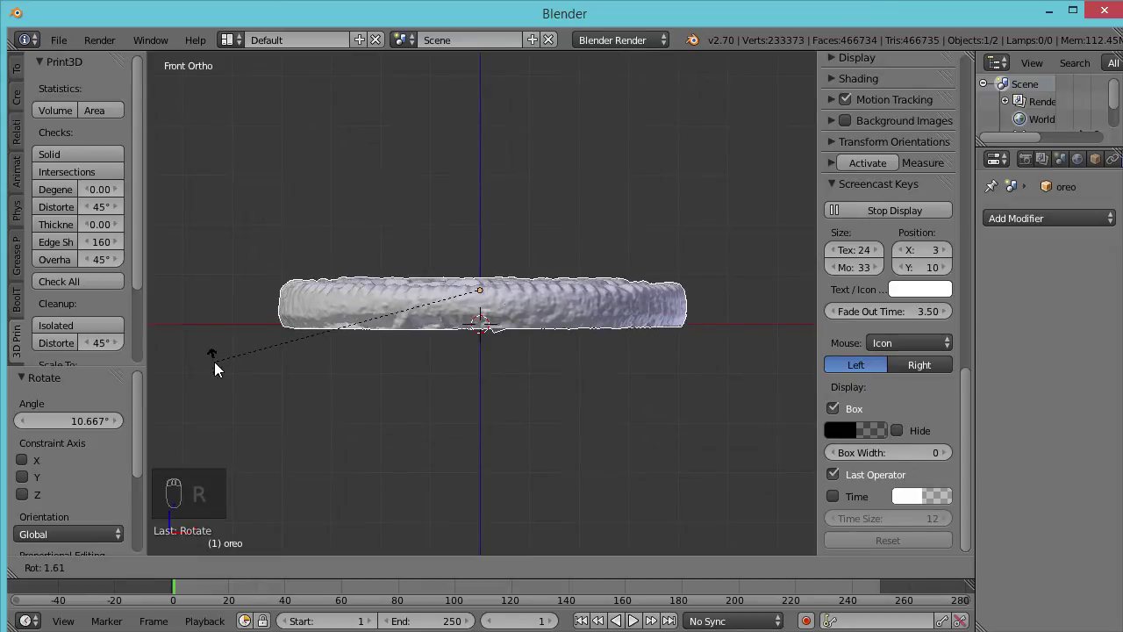
pyautogui.press('KP_3')
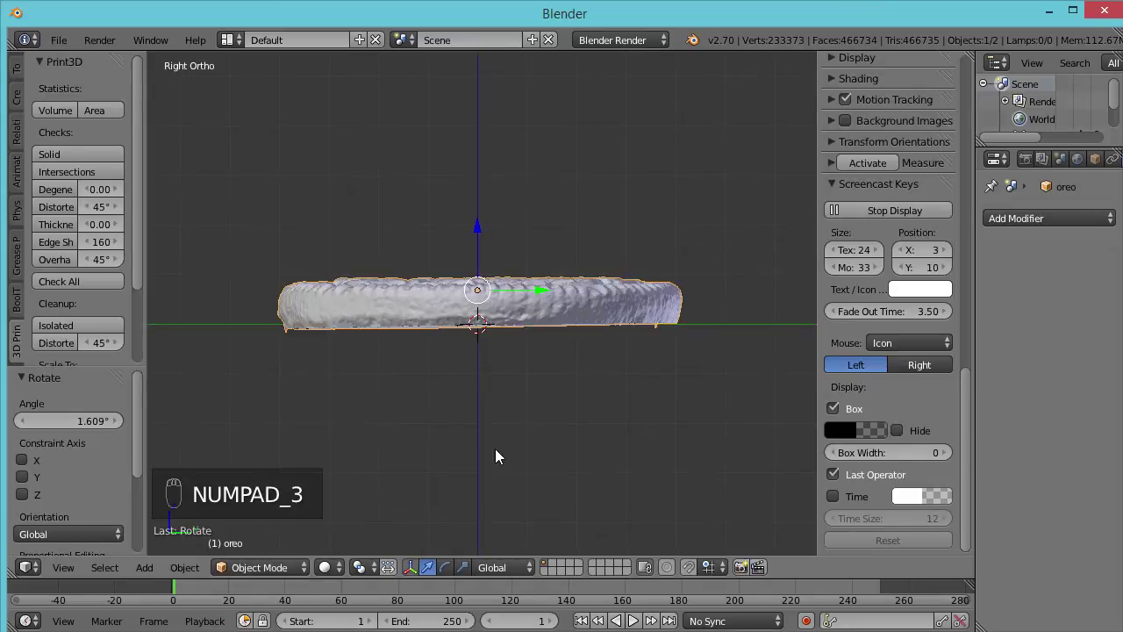
pyautogui.press('KP_1')
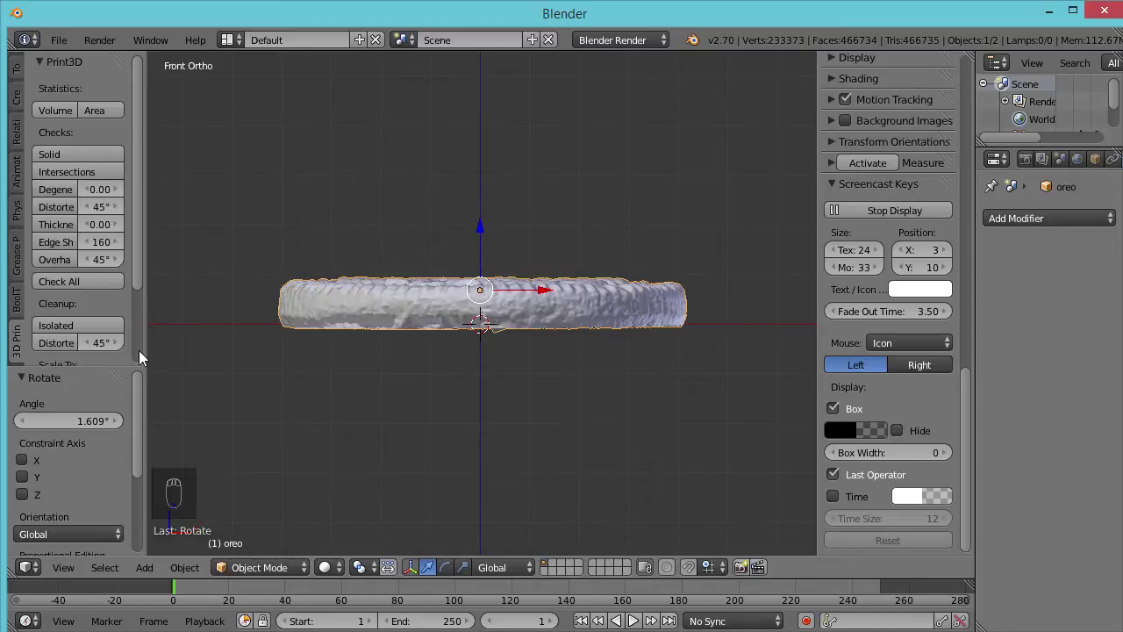
pyautogui.press('r')
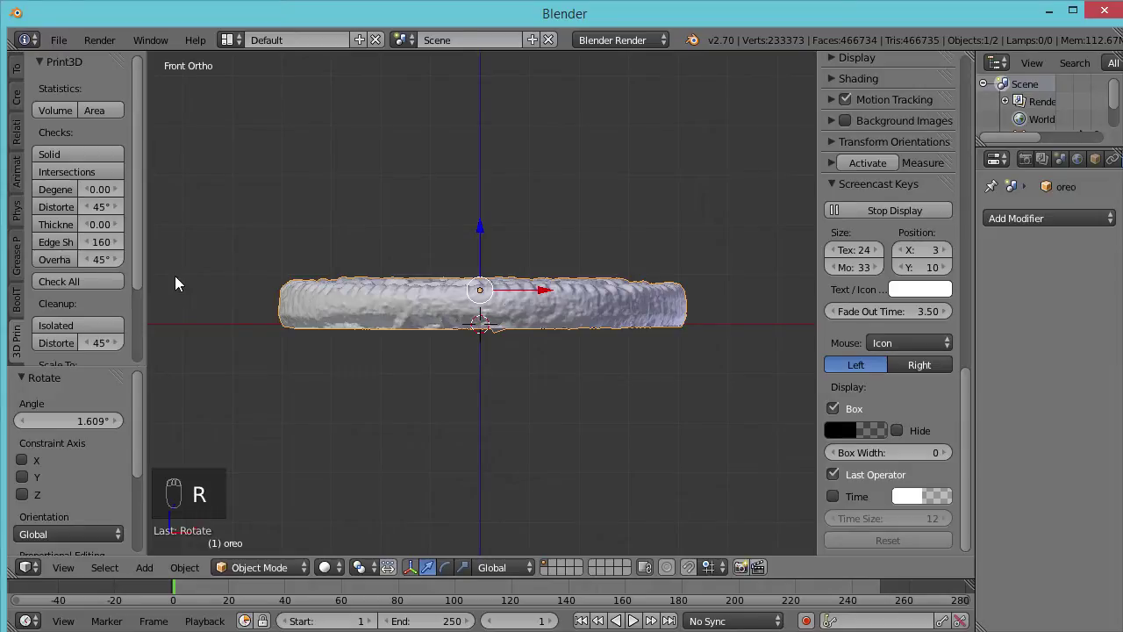
pyautogui.press('r')
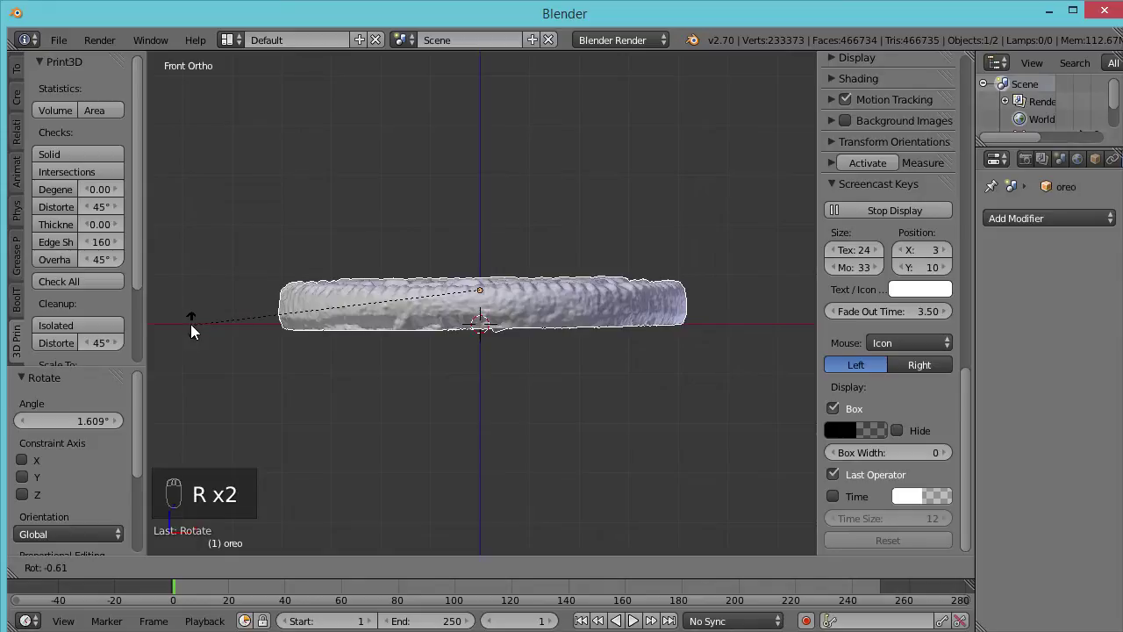
# - Zoom and orbit to inspect the cookie's underside, then return to front orthographic view
pyautogui.moveTo(477, 366); pyautogui.dragTo(546, 384)
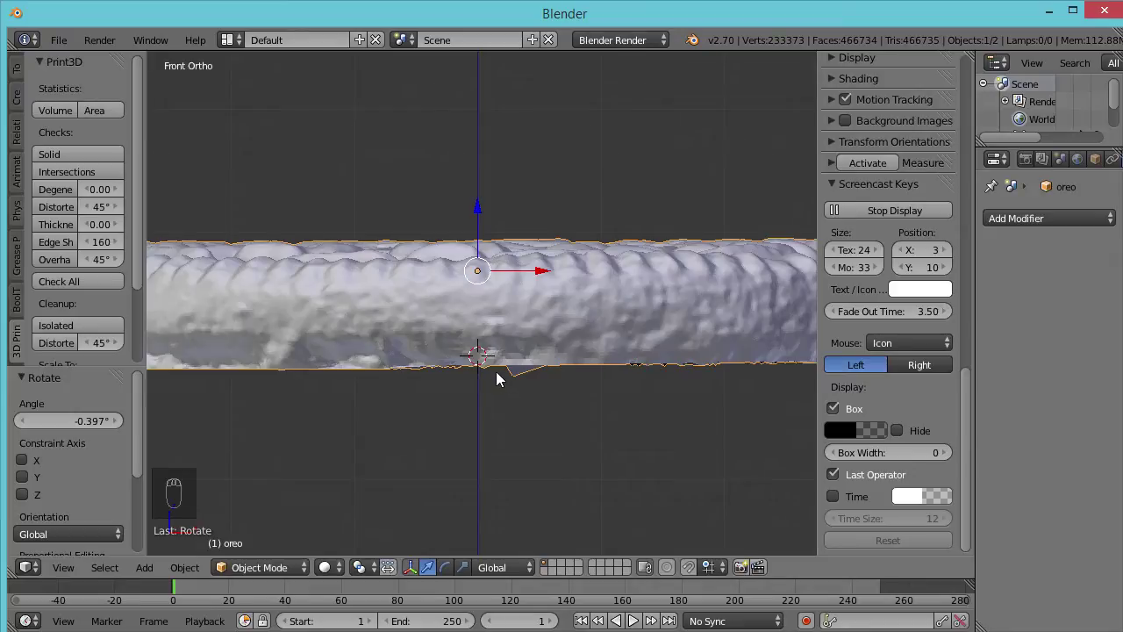
pyautogui.moveTo(497, 353); pyautogui.dragTo(383, 371)
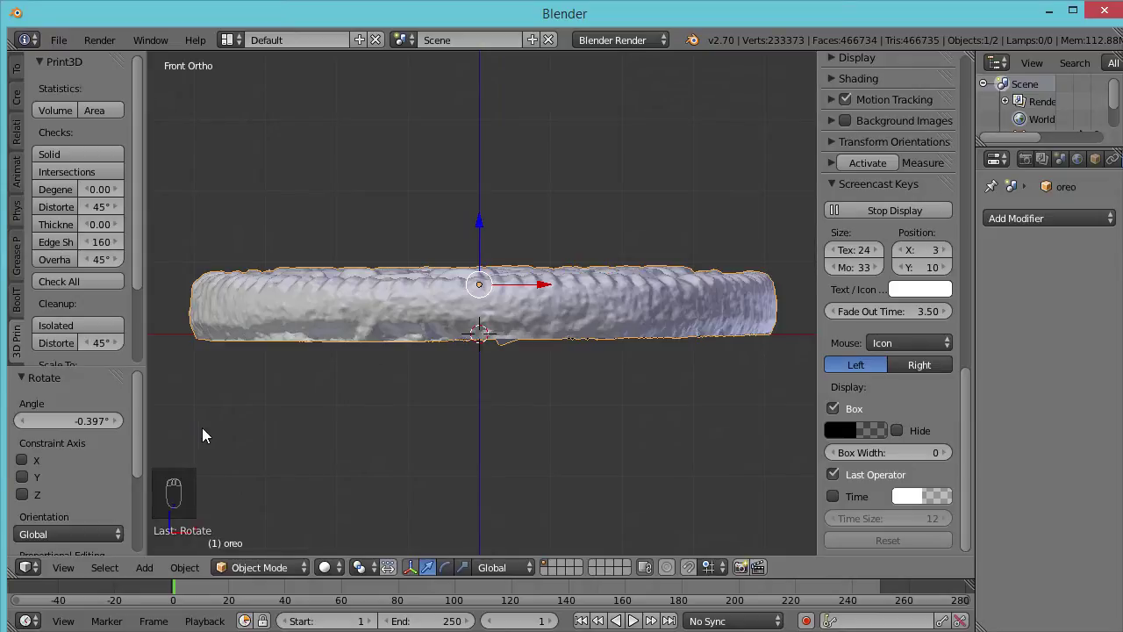
pyautogui.moveTo(403, 375); pyautogui.dragTo(360, 407)
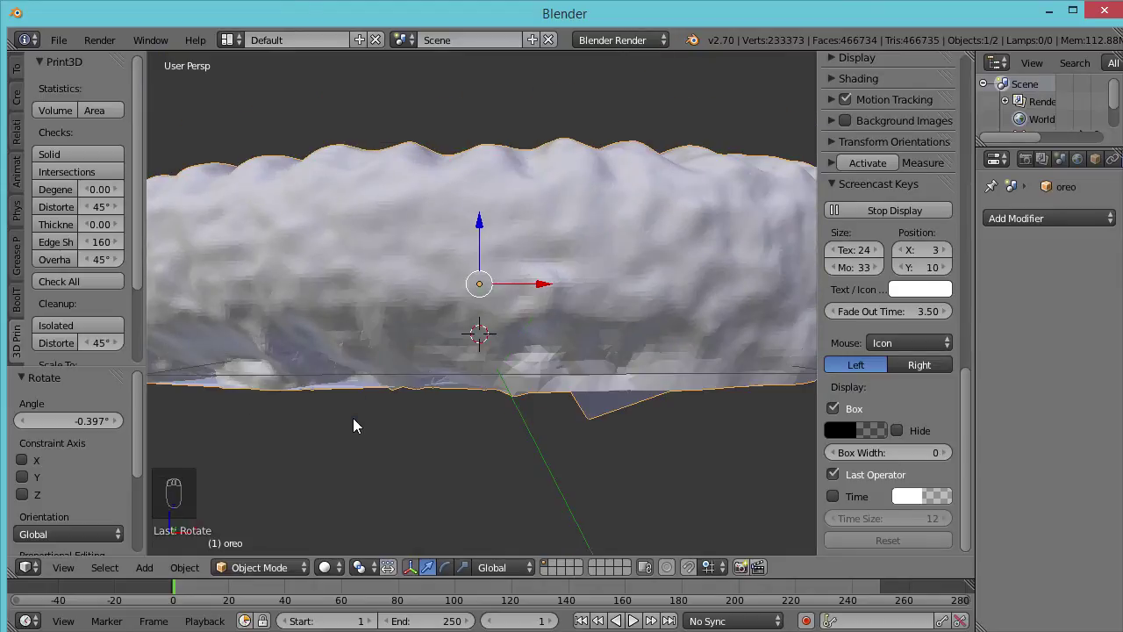
pyautogui.press('KP_1')
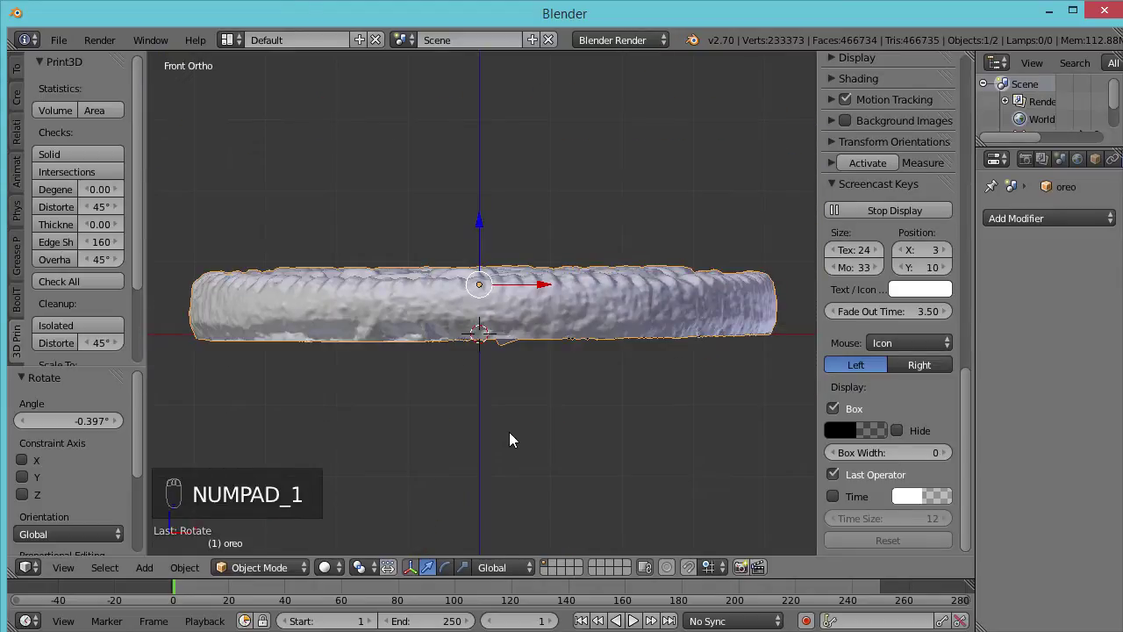
pyautogui.press('KP_5')
pyautogui.press('KP_5')
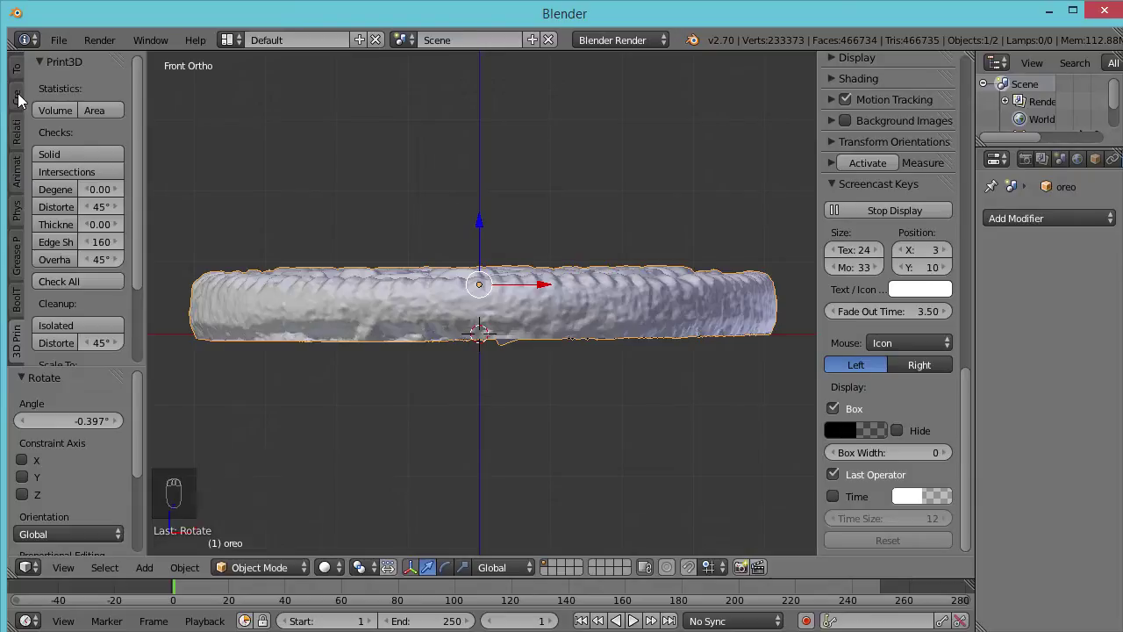
# - Add a flat plane of radius 50 under the cookie
pyautogui.moveTo(25, 99); pyautogui.dragTo(53, 114)
pyautogui.moveTo(54, 114); pyautogui.dragTo(61, 440)
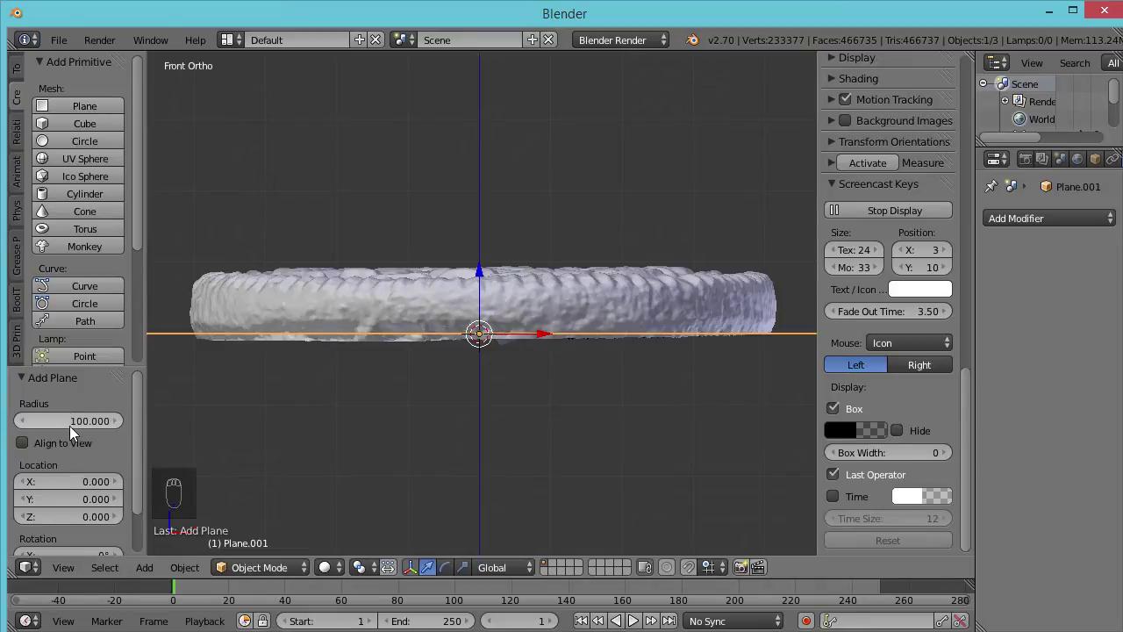
pyautogui.moveTo(83, 433); pyautogui.dragTo(81, 426)
# - Orbit around the new plane to see how it cuts through the levelled scan
pyautogui.press('KP_0')
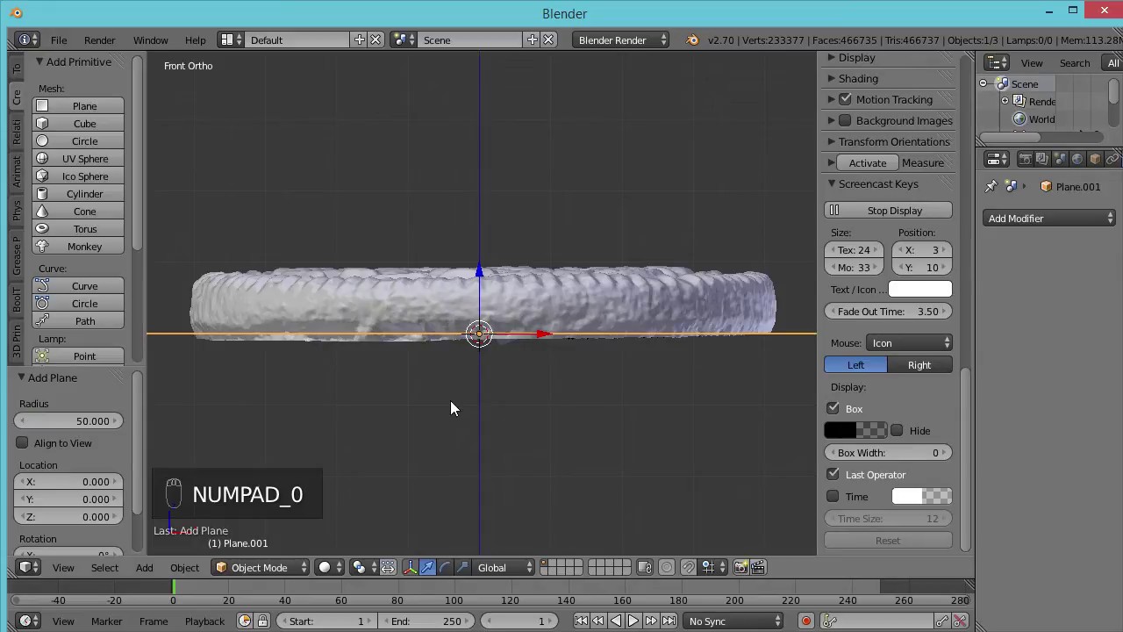
pyautogui.moveTo(398, 395); pyautogui.dragTo(466, 421)
pyautogui.moveTo(465, 421); pyautogui.dragTo(478, 457)
pyautogui.moveTo(478, 456); pyautogui.dragTo(470, 392)
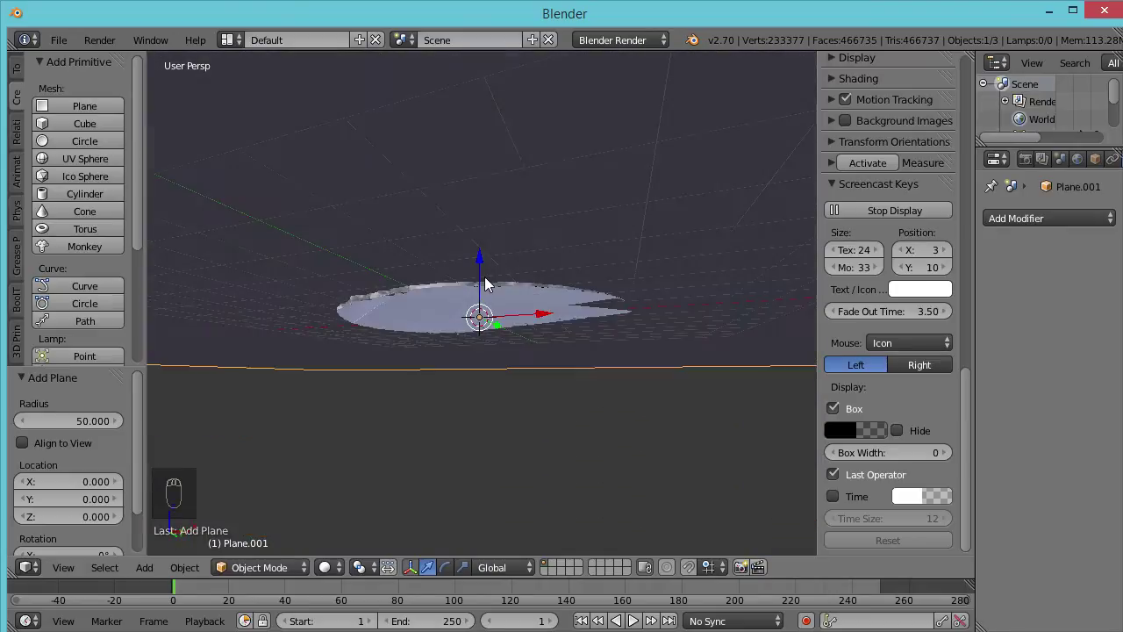
pyautogui.moveTo(496, 303); pyautogui.dragTo(593, 406)
pyautogui.moveTo(554, 412); pyautogui.dragTo(510, 409)
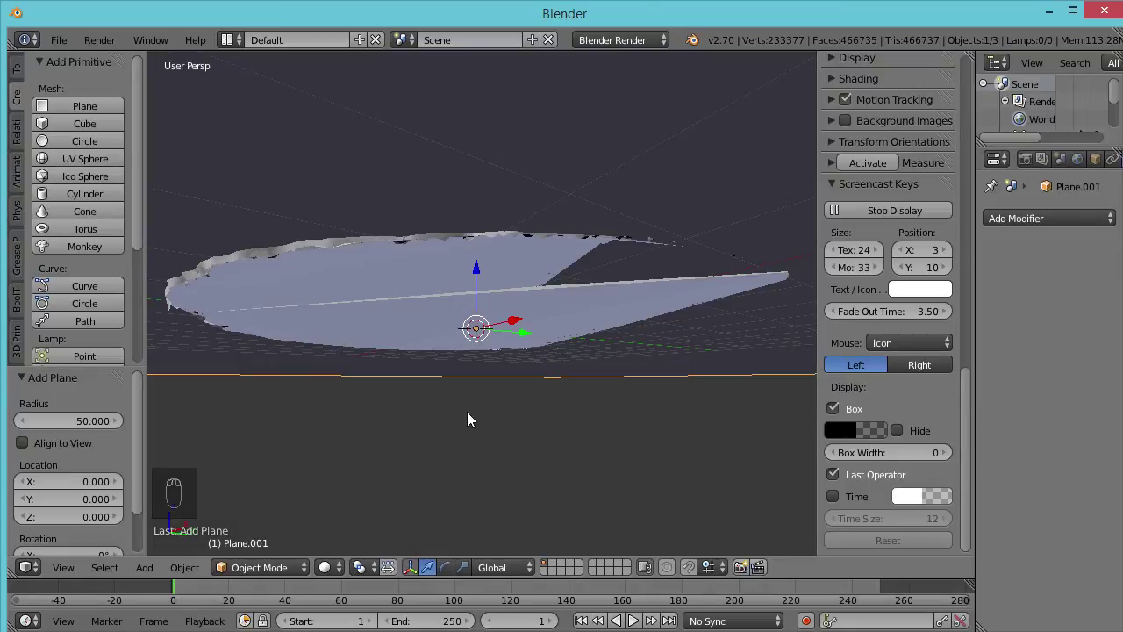
# - Tilt the plane slightly about X and then Y to follow the cookie's uneven bottom
pyautogui.press('KP_3')
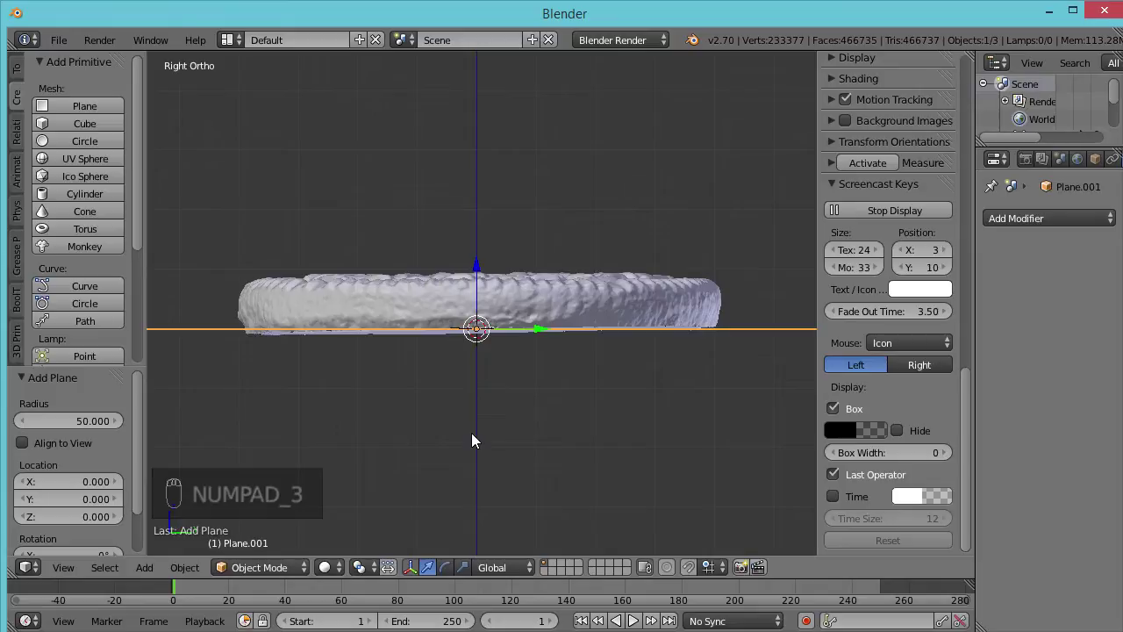
pyautogui.moveTo(478, 430); pyautogui.dragTo(478, 413)
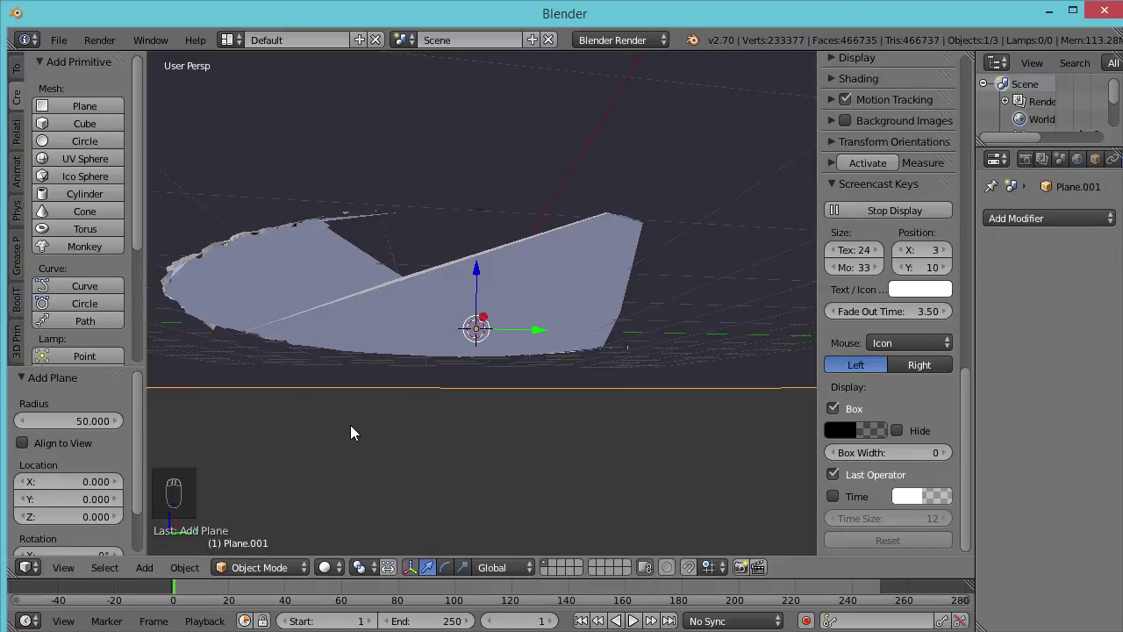
pyautogui.moveTo(371, 430); pyautogui.dragTo(499, 327)
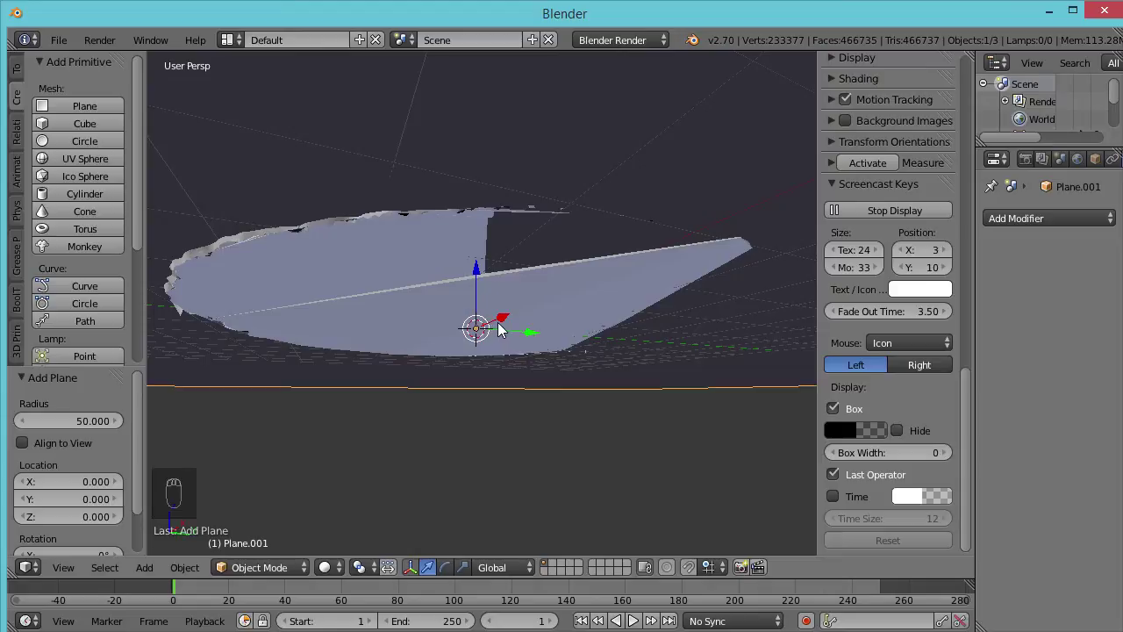
pyautogui.press('r')
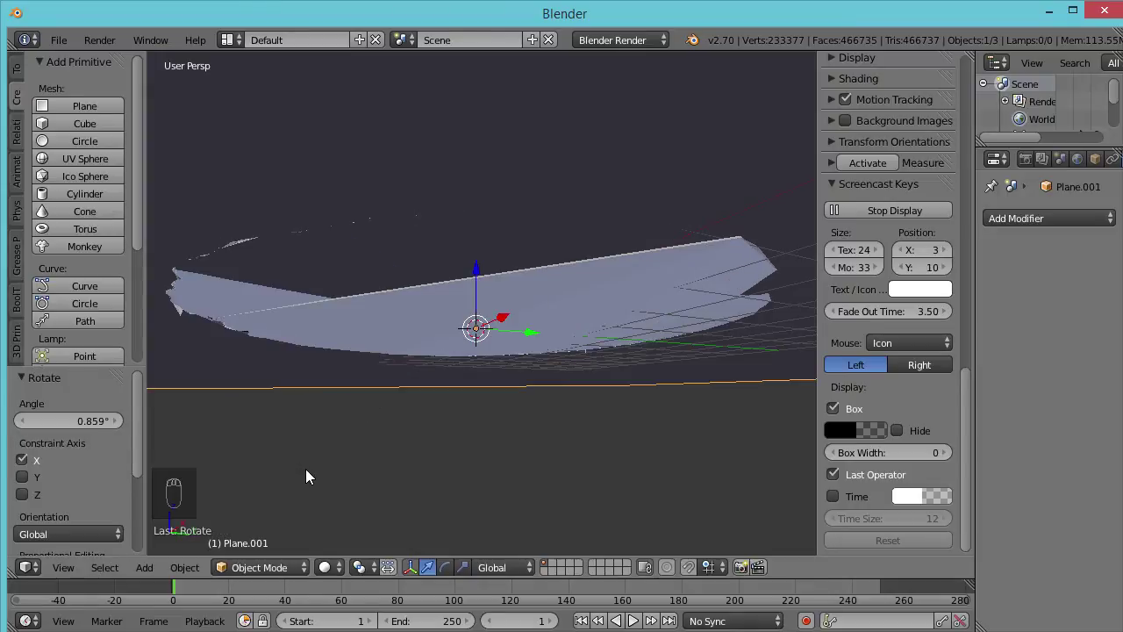
pyautogui.press('r')
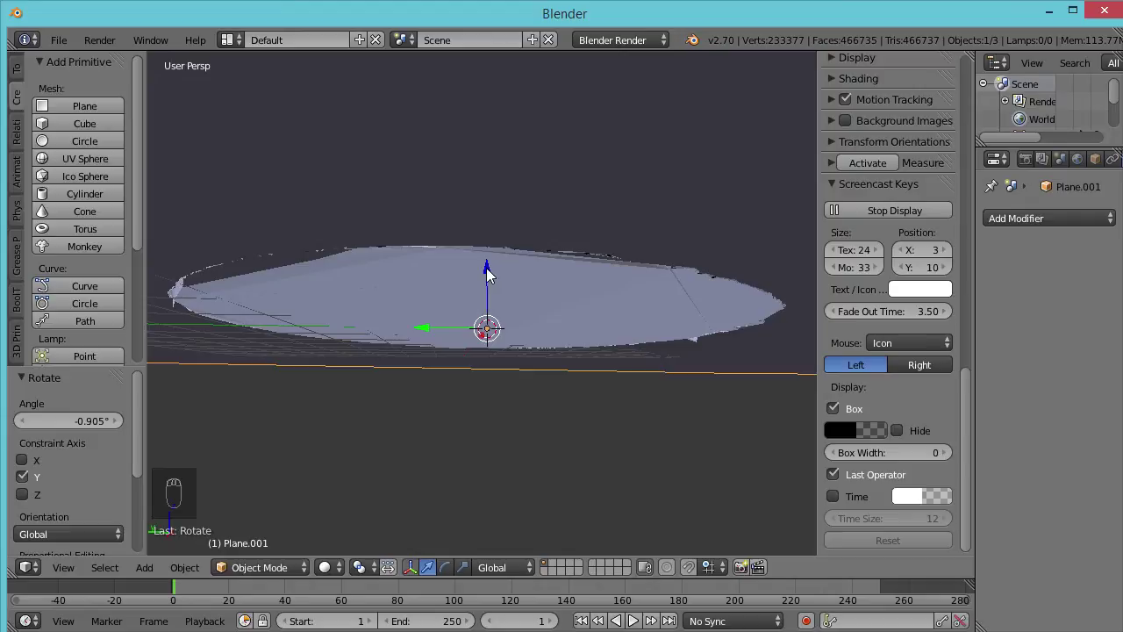
# - Raise the plane along Z to Location Z 0.01453, just under the cookie's surface
pyautogui.moveTo(487, 273); pyautogui.dragTo(487, 278)
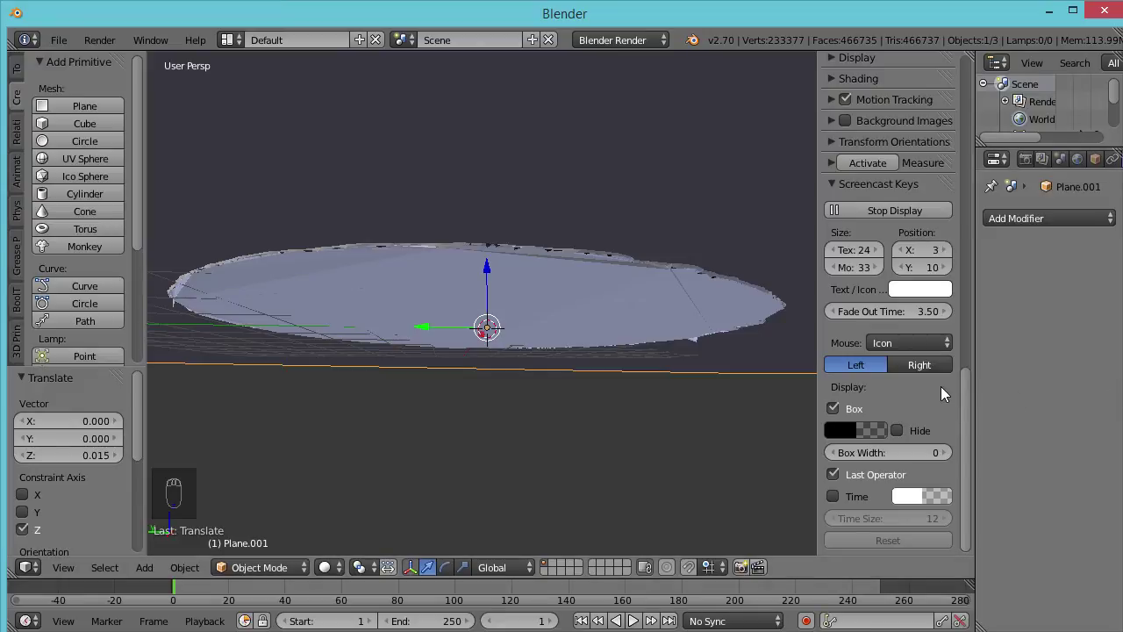
pyautogui.moveTo(978, 303); pyautogui.dragTo(996, 8)
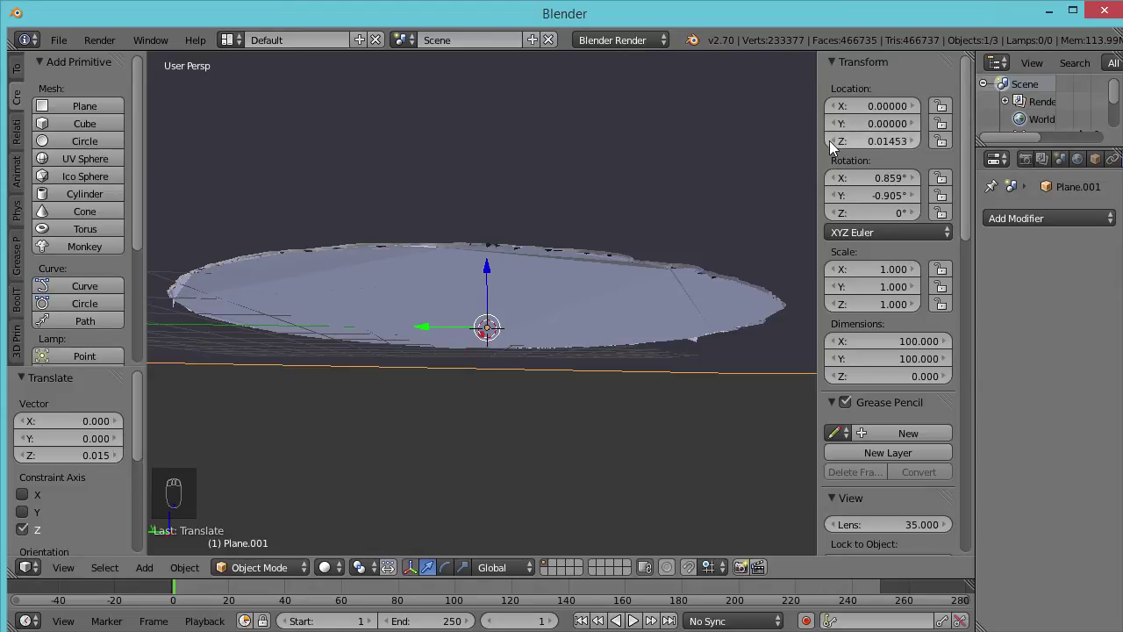
pyautogui.moveTo(833, 143); pyautogui.dragTo(935, 145)
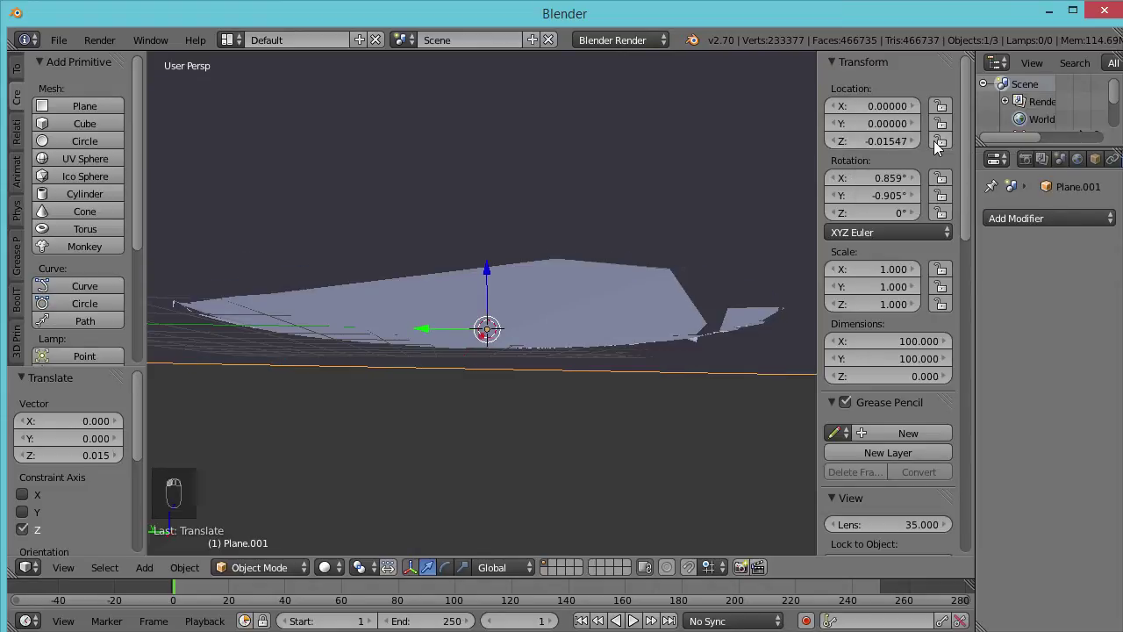
pyautogui.moveTo(912, 145); pyautogui.dragTo(912, 145)
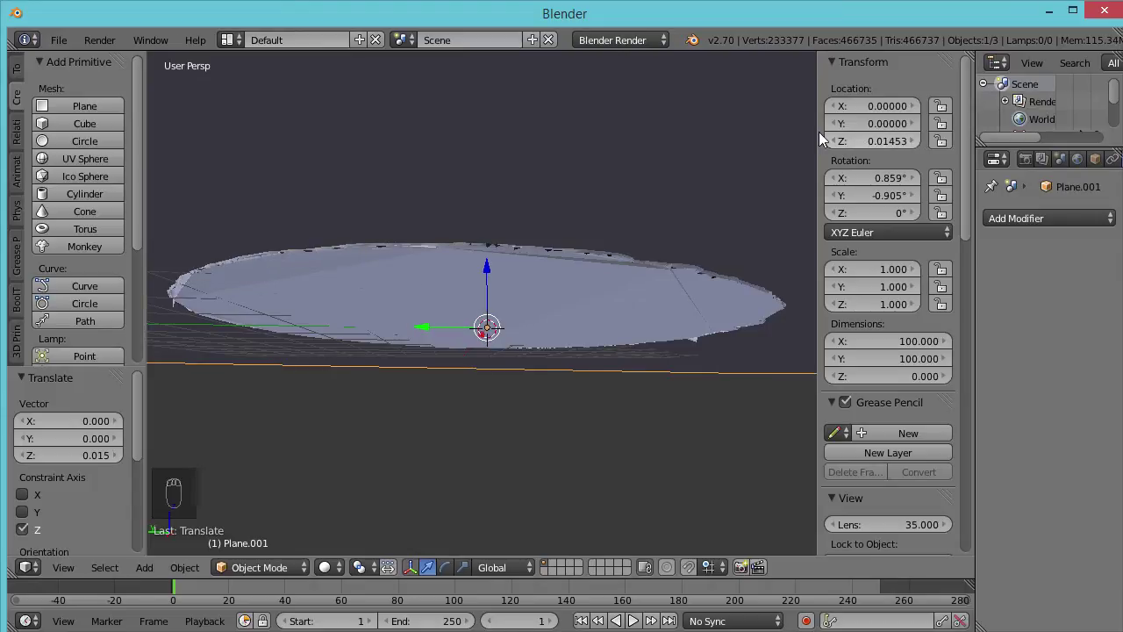
pyautogui.moveTo(837, 143); pyautogui.dragTo(237, 276)
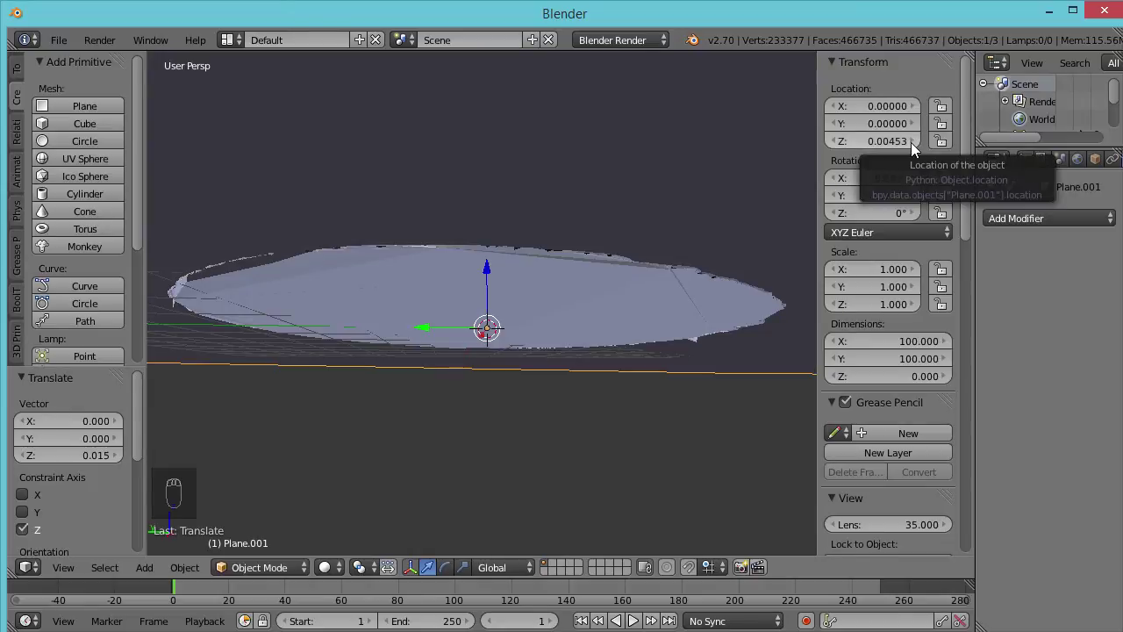
pyautogui.moveTo(914, 146); pyautogui.dragTo(74, 385)
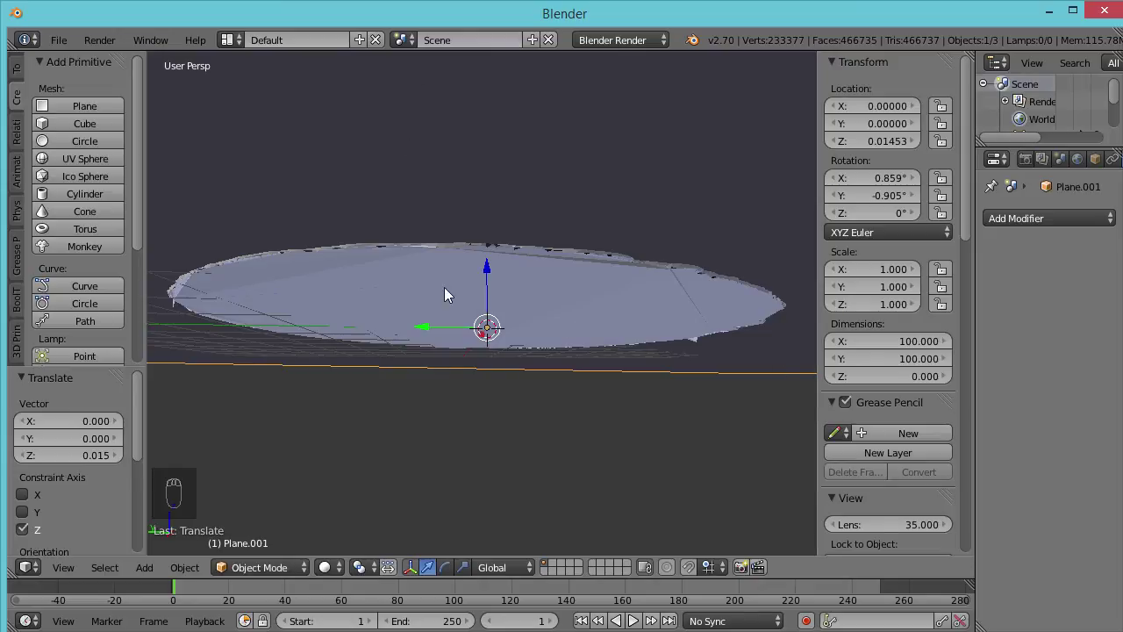
pyautogui.middleClick(440, 150)
pyautogui.moveTo(439, 163); pyautogui.dragTo(442, 182)
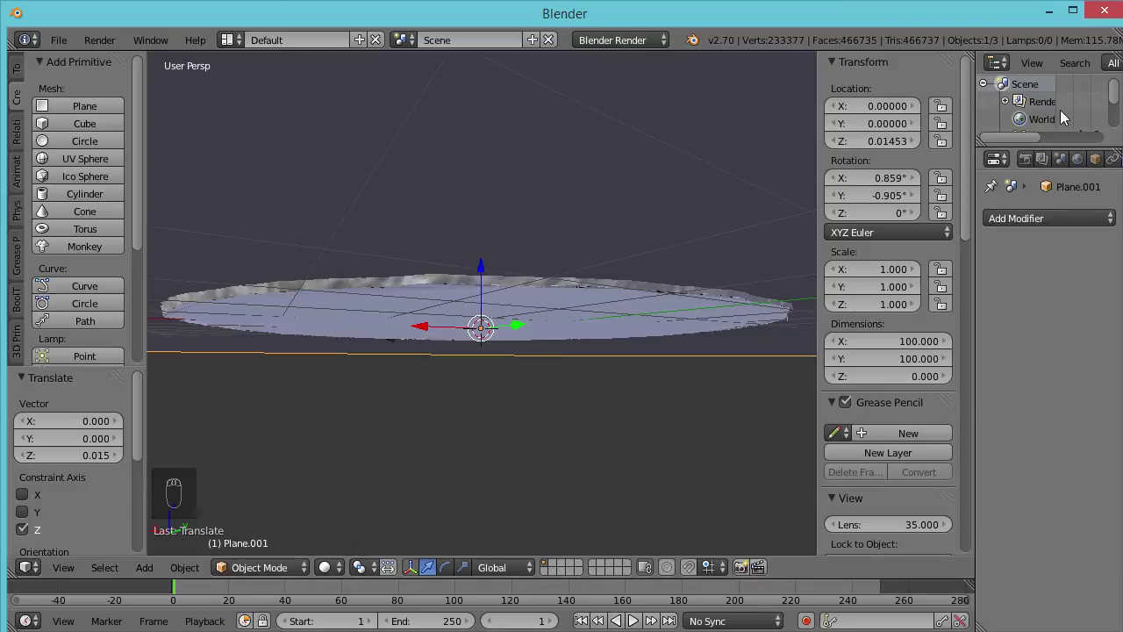
# - Unhide and select the Oreo, then add a Boolean Difference modifier using Plane.001
pyautogui.moveTo(1120, 114); pyautogui.dragTo(1070, 106)
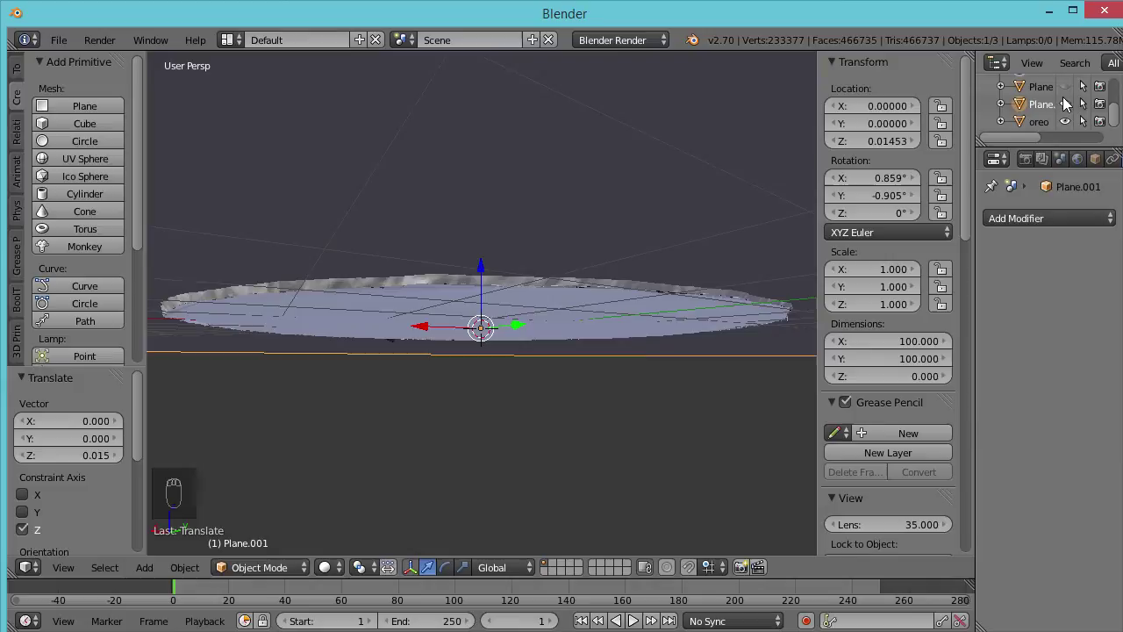
pyautogui.moveTo(1070, 112); pyautogui.dragTo(458, 360)
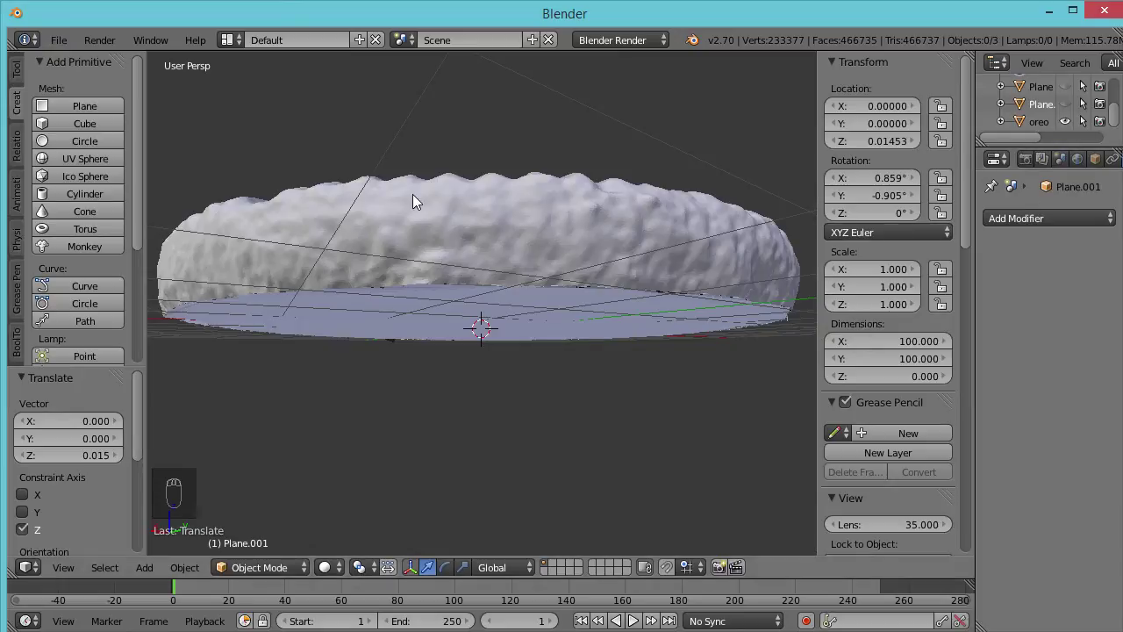
pyautogui.moveTo(416, 234); pyautogui.dragTo(844, 250)
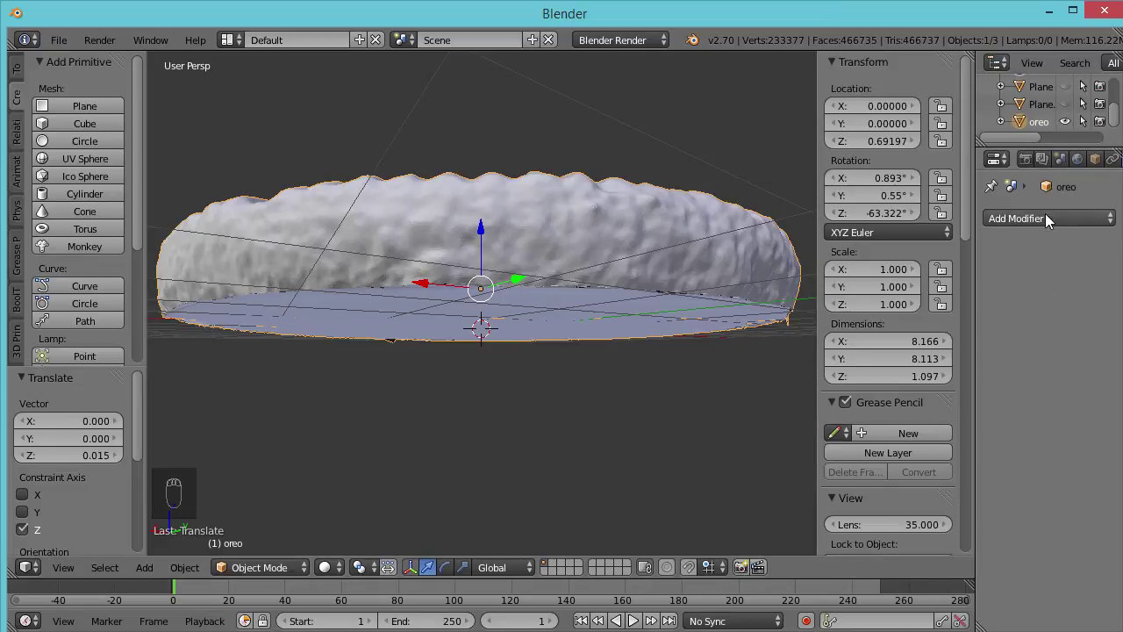
pyautogui.moveTo(1046, 219); pyautogui.dragTo(723, 297)
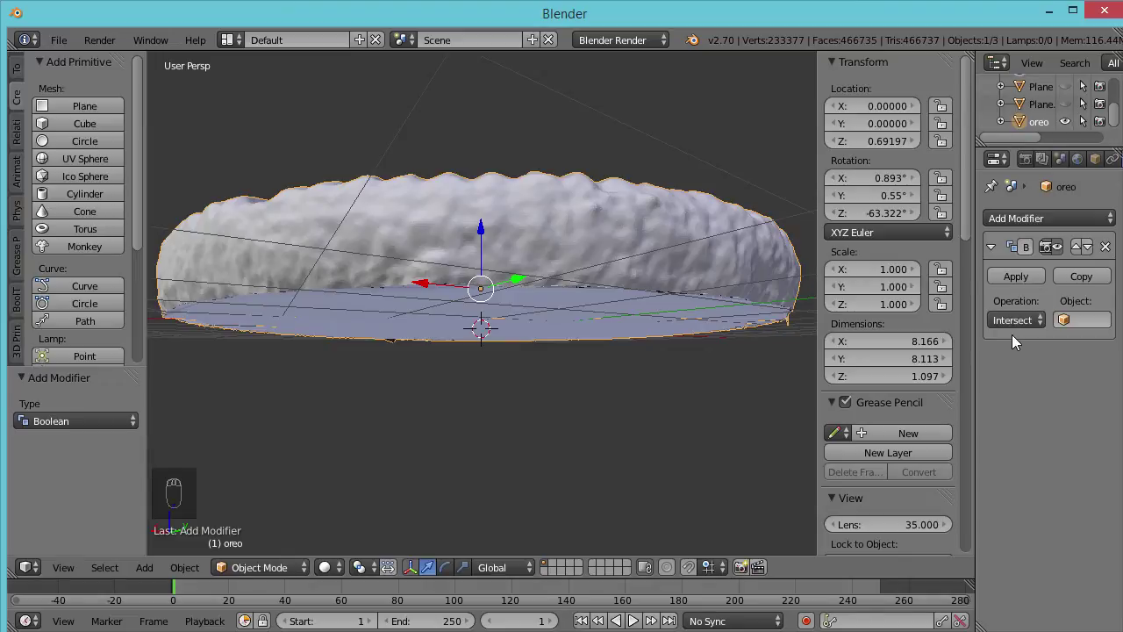
pyautogui.moveTo(1020, 329); pyautogui.dragTo(1000, 261)
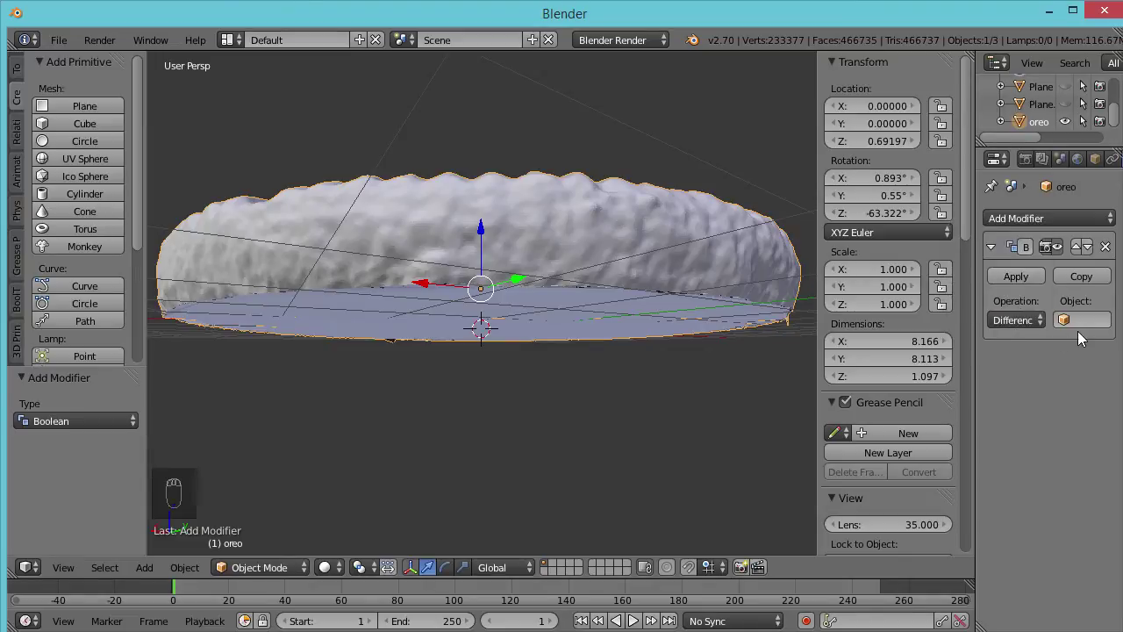
pyautogui.moveTo(1083, 330); pyautogui.dragTo(1022, 354)
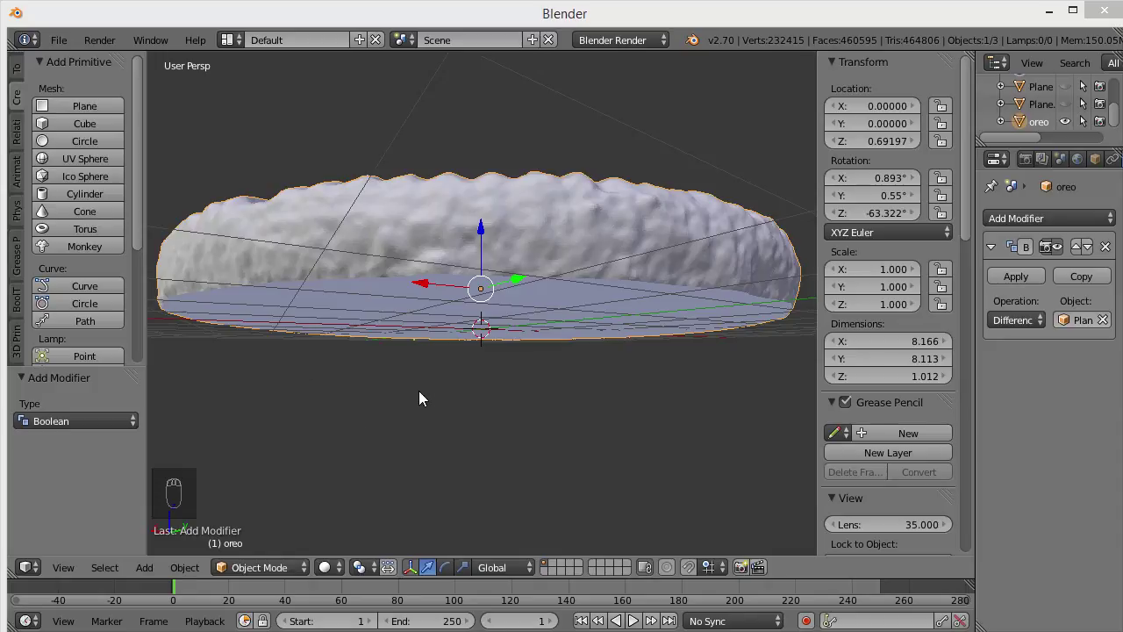
# - Hide the cutting plane and face the cookie straight from the front
pyautogui.click(422, 378)
pyautogui.press('KP_1')
pyautogui.click(416, 322)
pyautogui.moveTo(437, 361); pyautogui.dragTo(678, 390)
pyautogui.click(678, 390)
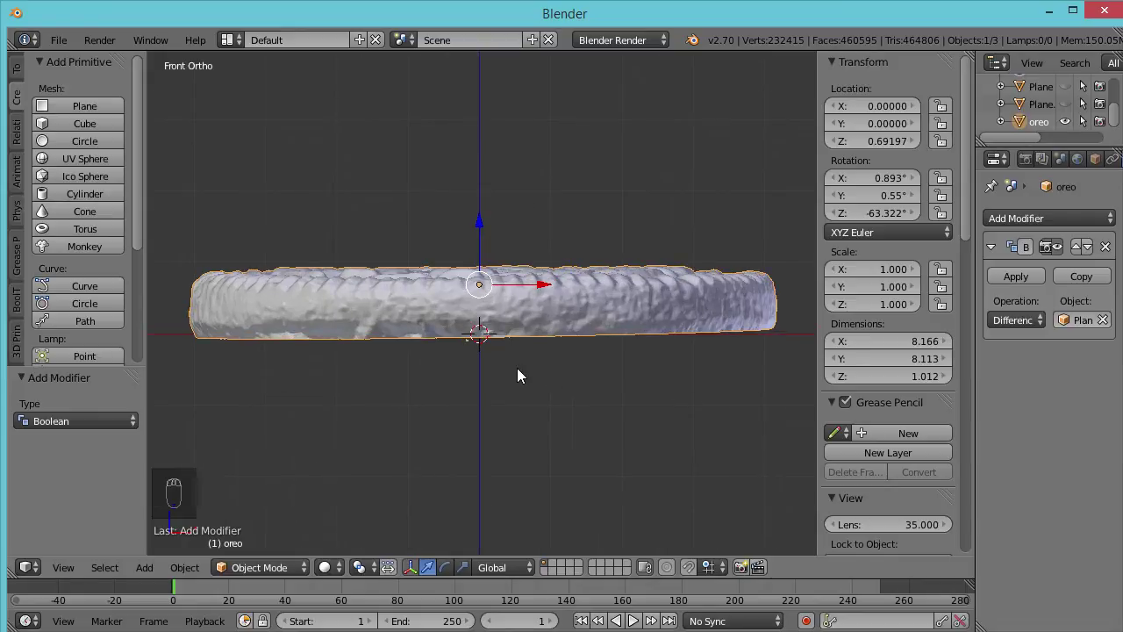
# - Zoom in on the Oreo's side profile and bottom edge in front view
pyautogui.middleClick(495, 388)
pyautogui.moveTo(495, 388); pyautogui.dragTo(870, 354)
pyautogui.middleClick(871, 354)
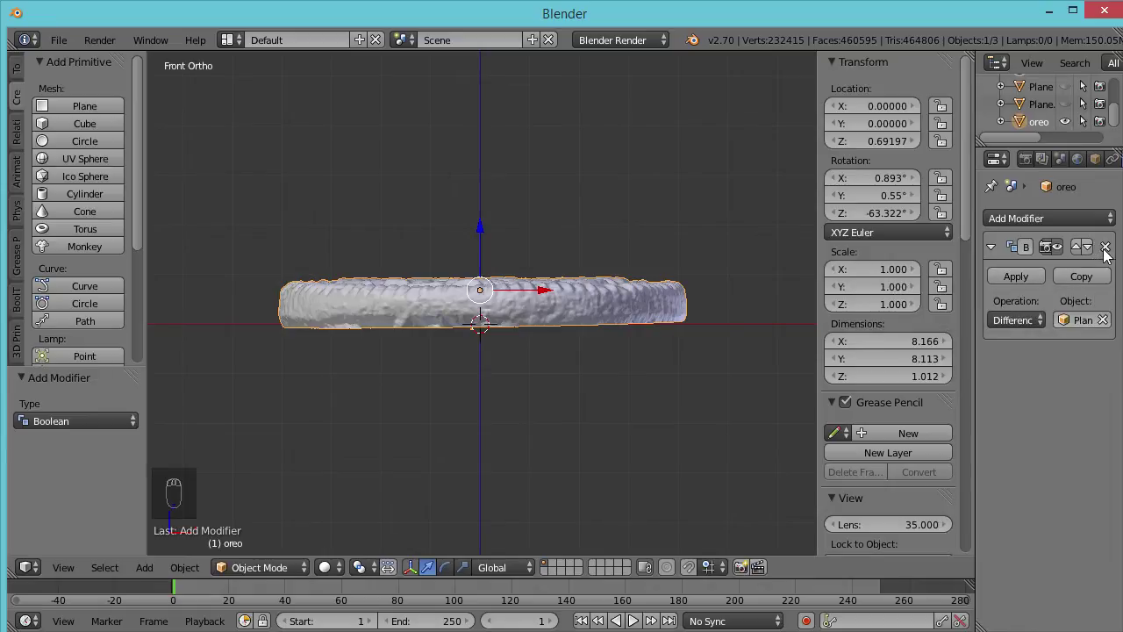
pyautogui.moveTo(1107, 252); pyautogui.dragTo(213, 391)
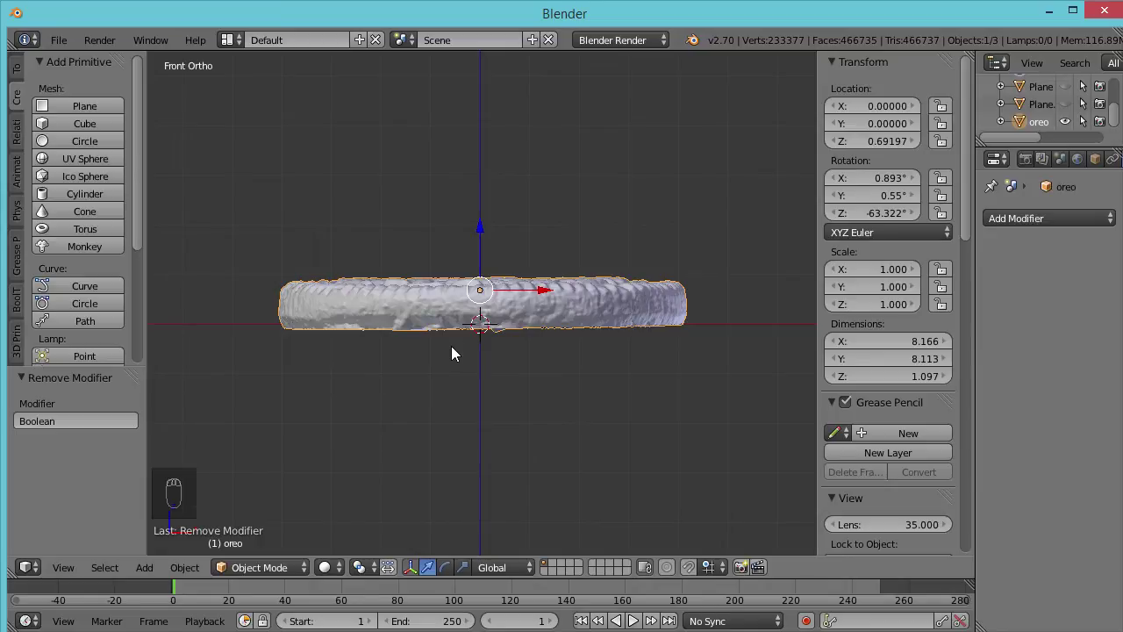
pyautogui.moveTo(452, 351); pyautogui.dragTo(452, 351)
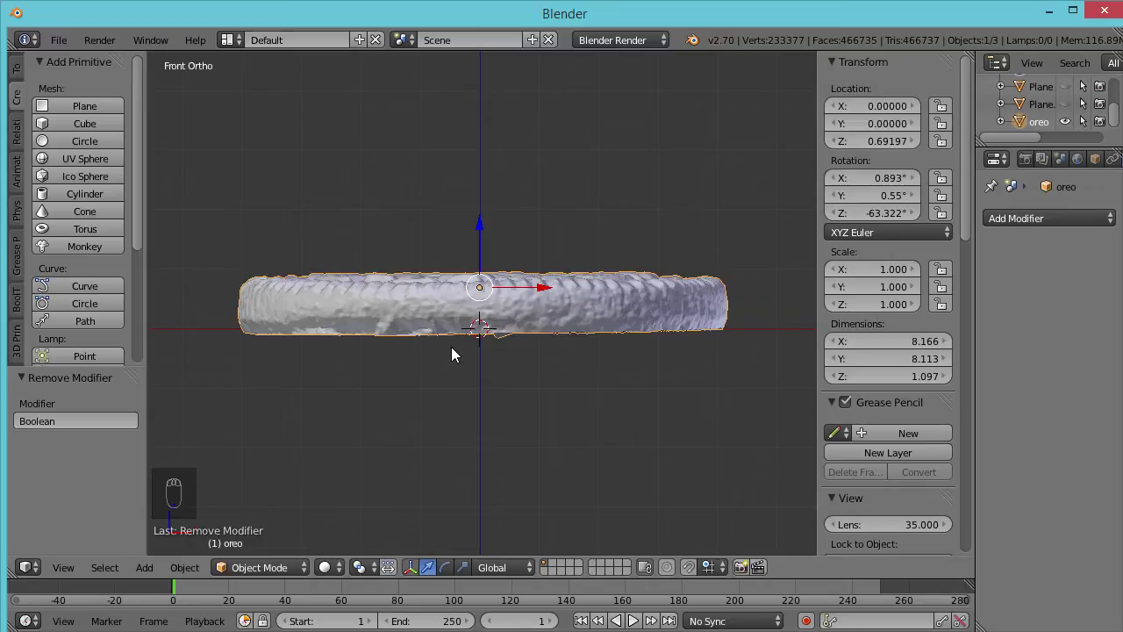
pyautogui.moveTo(452, 352); pyautogui.dragTo(452, 359)
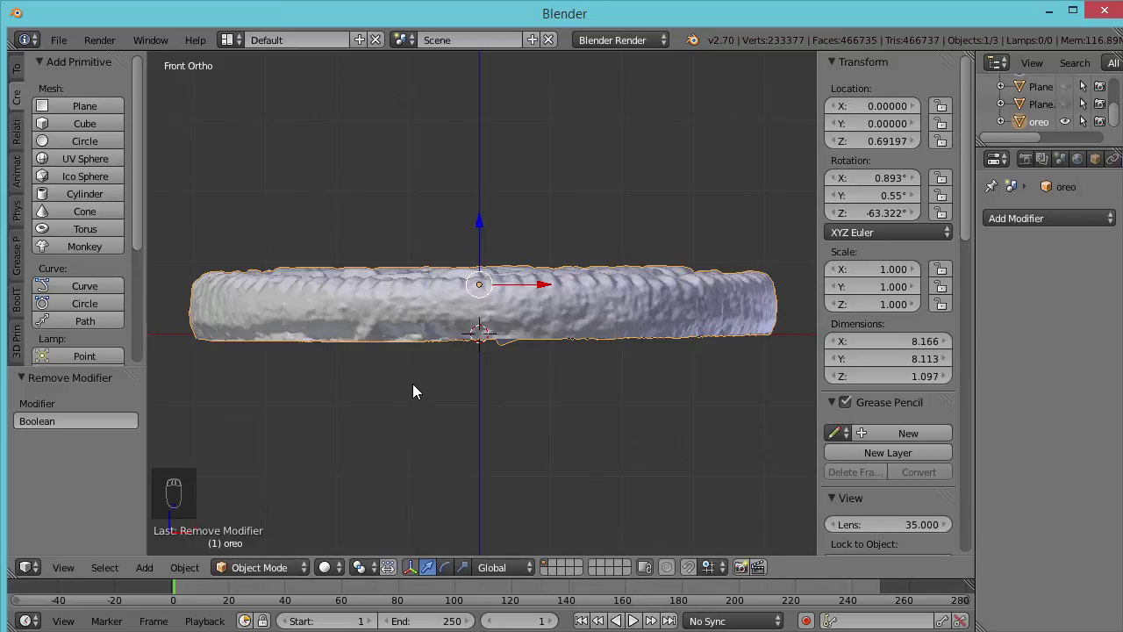
pyautogui.moveTo(409, 393); pyautogui.dragTo(415, 397)
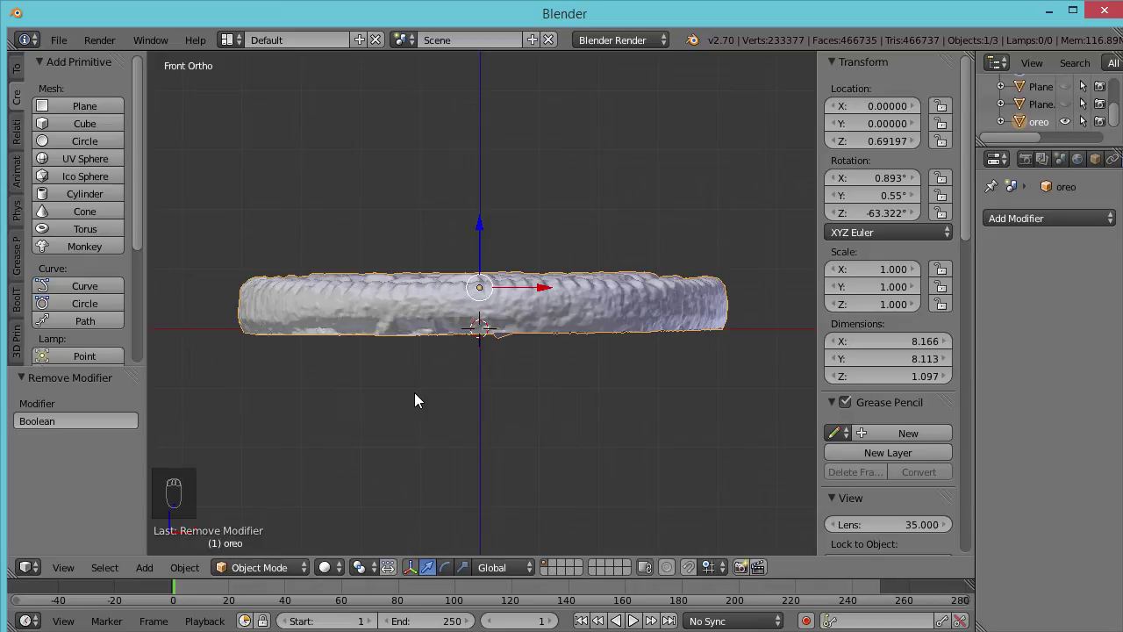
# - Enter Edit Mode and select the 4,370 vertices along the Oreo's uneven underside
pyautogui.press('Tab')
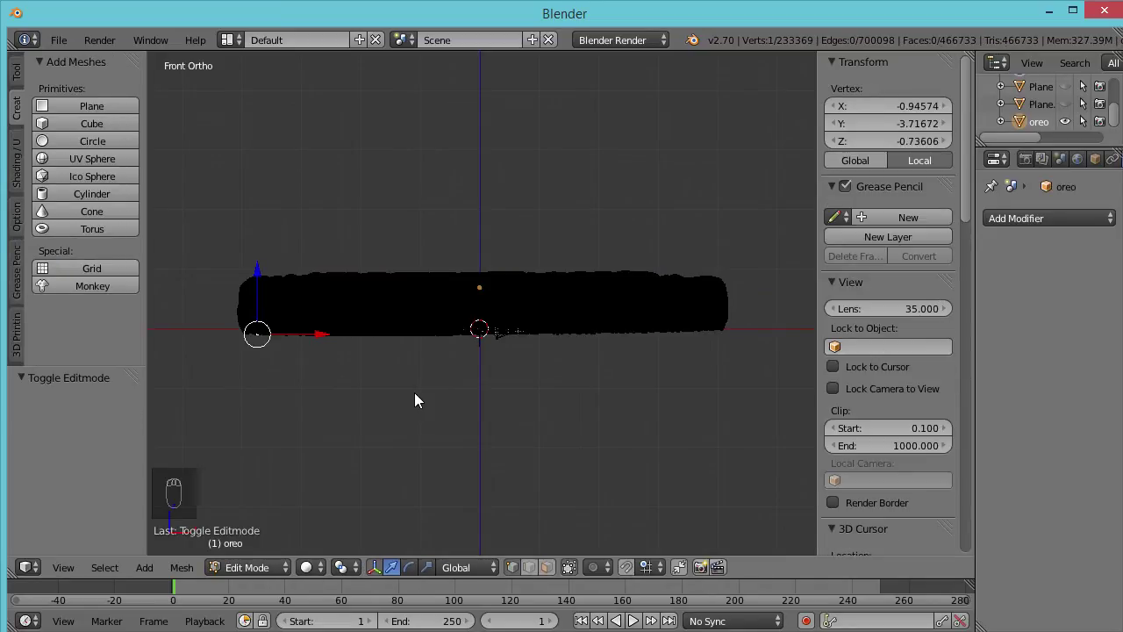
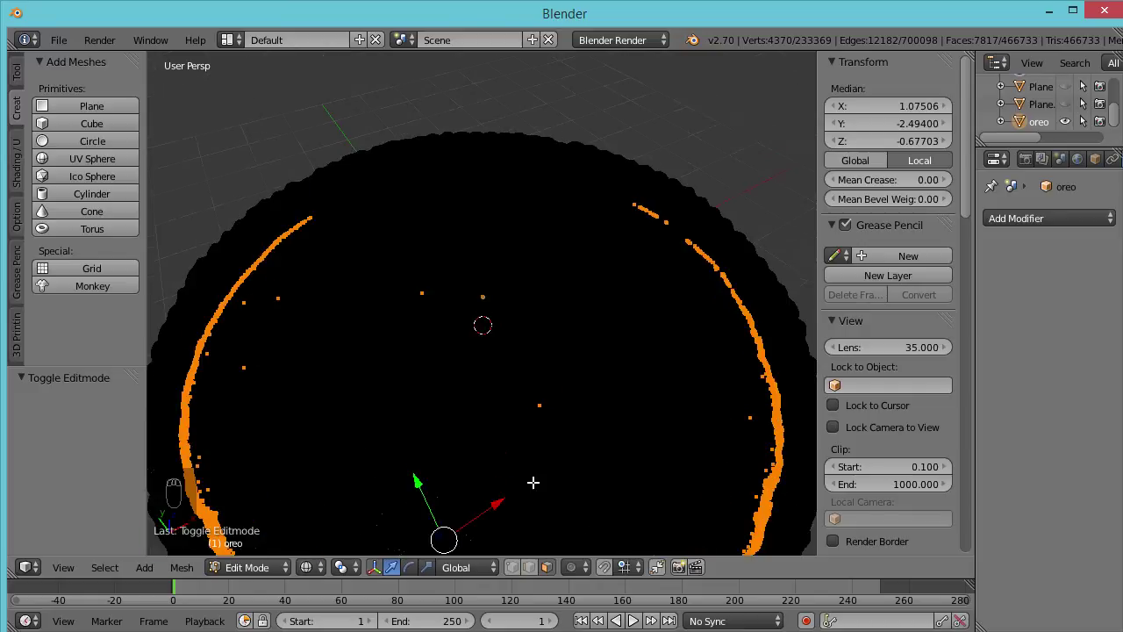
pyautogui.press('KP_1')
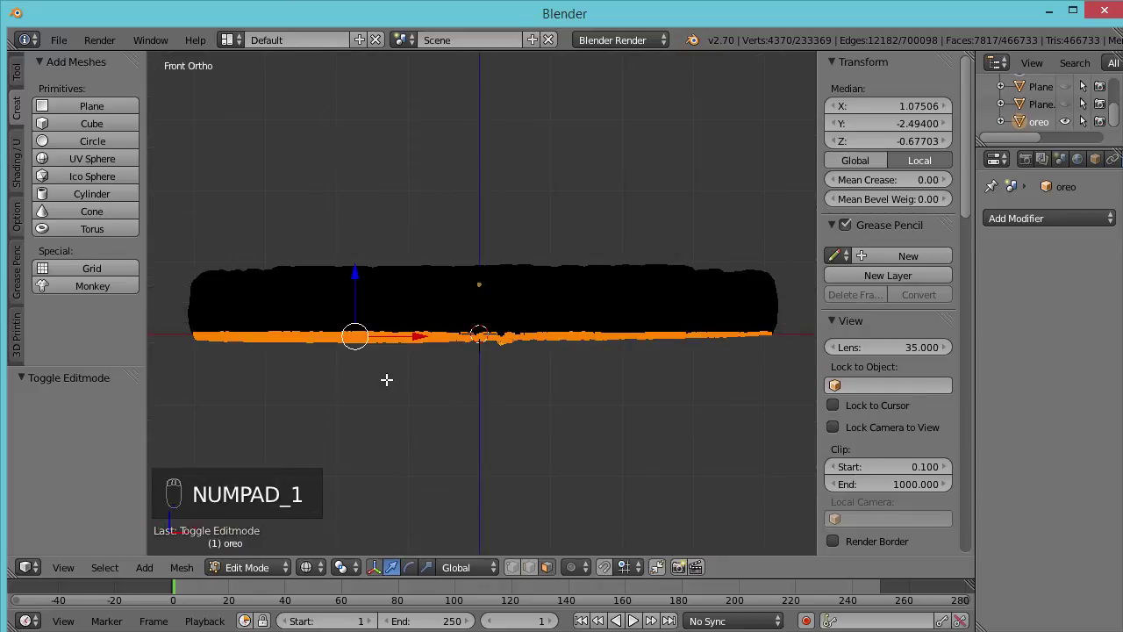
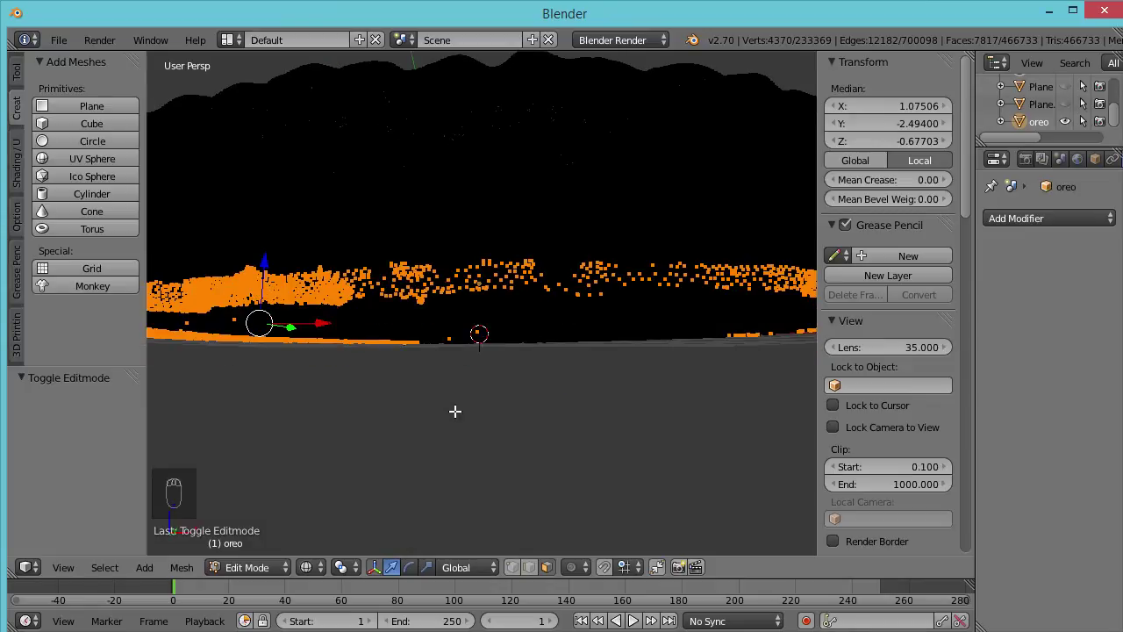
pyautogui.press('z')
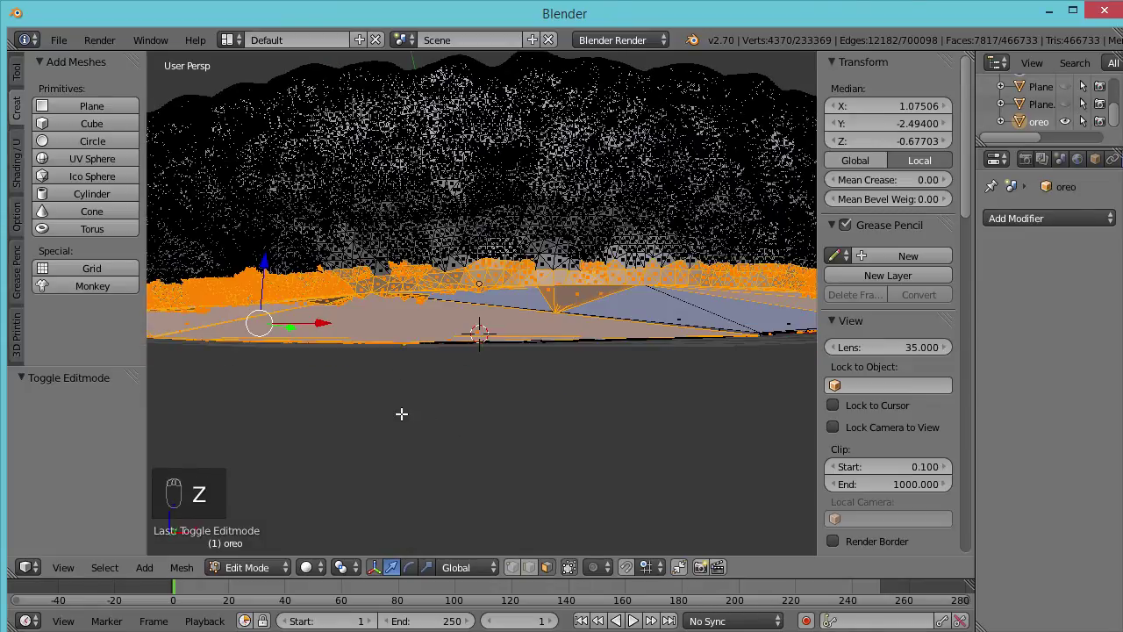
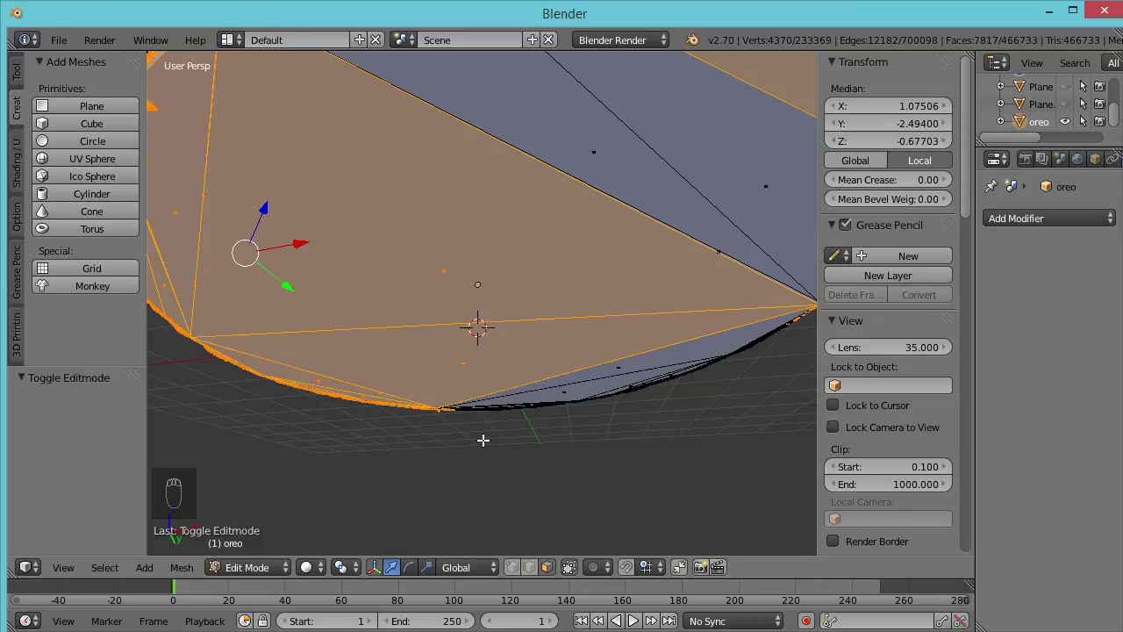
# - Box-select more bottom vertices, growing the underside band to 9,836 vertices
pyautogui.press('KP_1')
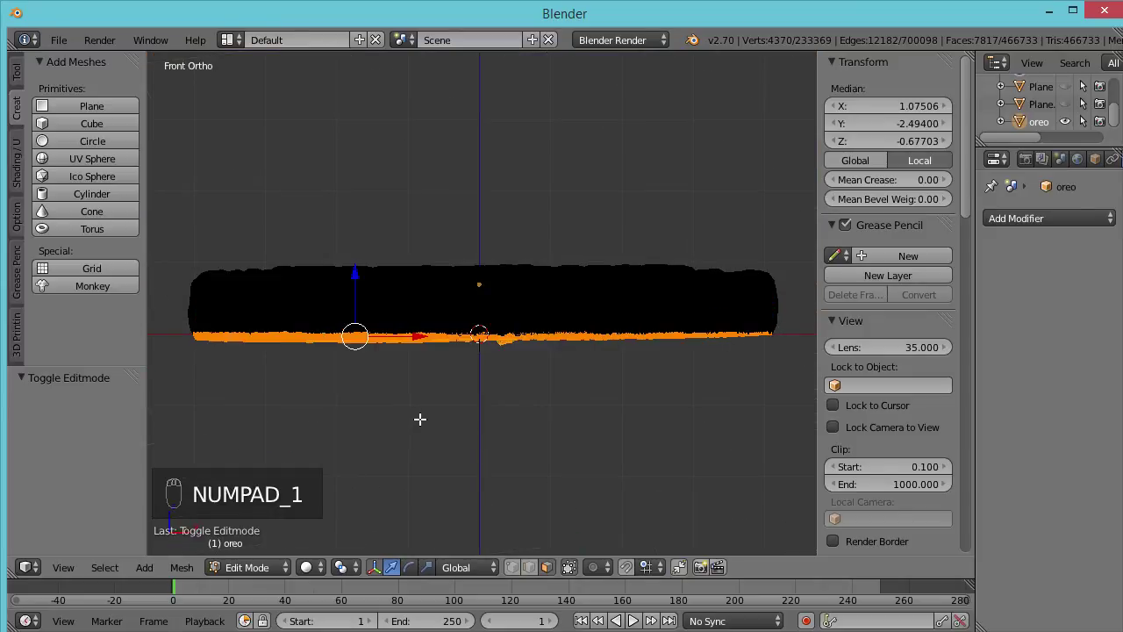
pyautogui.press('z')
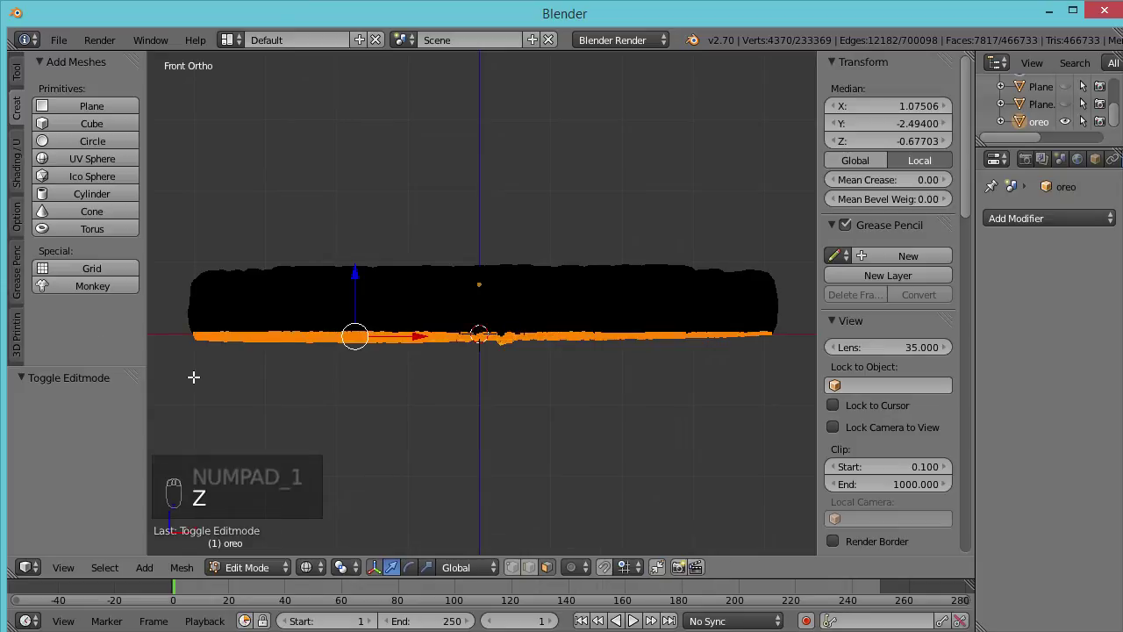
pyautogui.press('b')
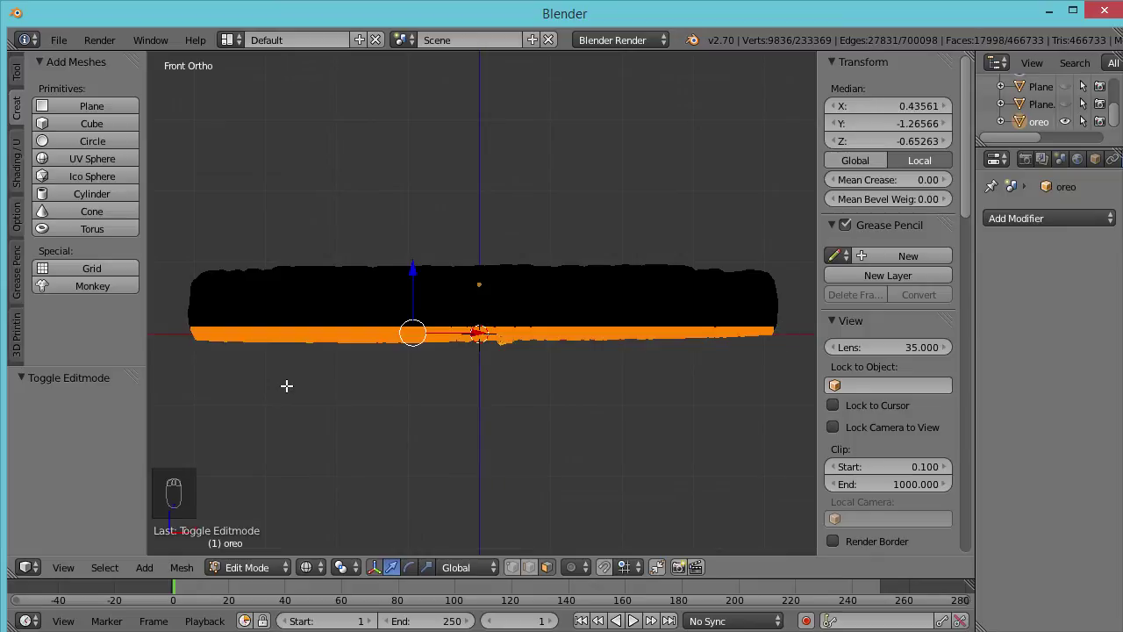
pyautogui.press('z')
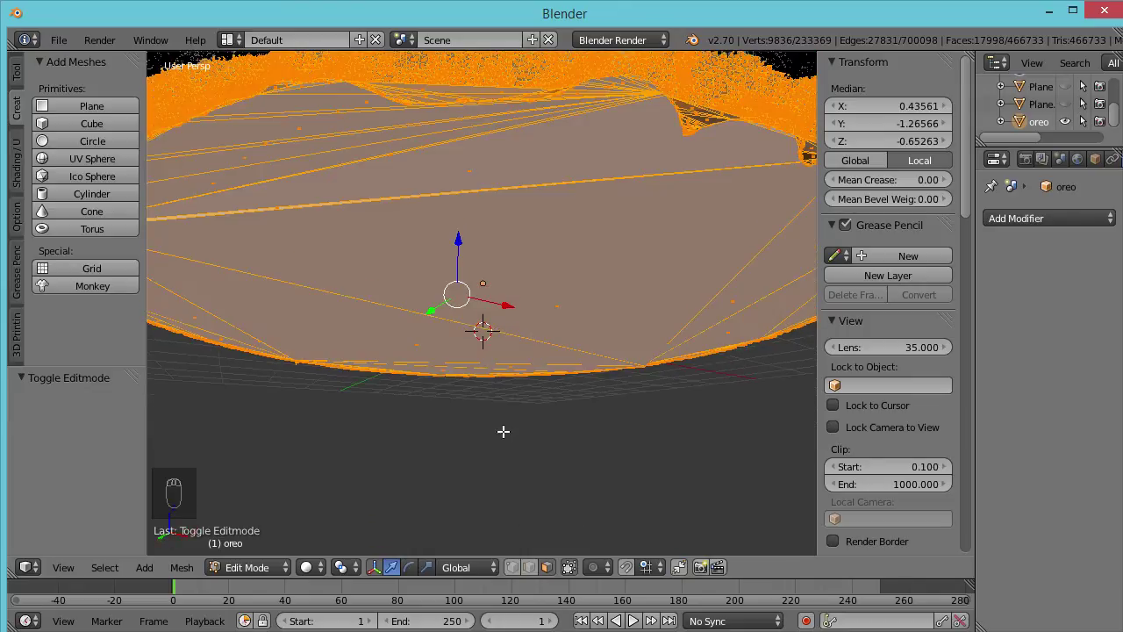
pyautogui.press('KP_1')
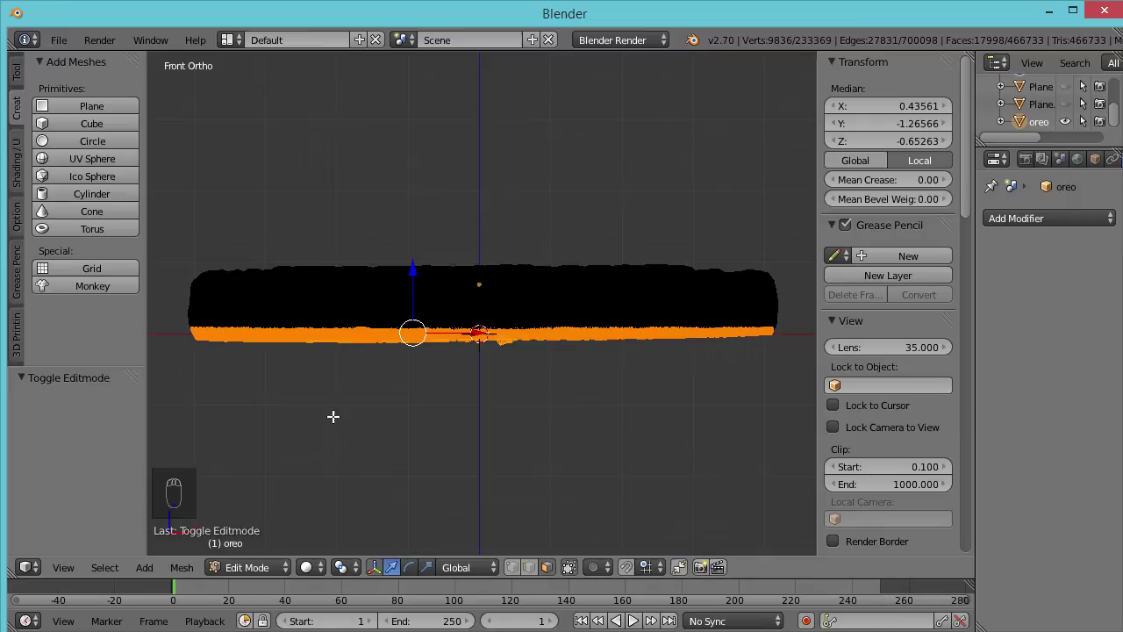
# - Scale the selected vertices to 0 on Z, flattening the underside to height 1.036, and return to Object Mode
pyautogui.press('s')
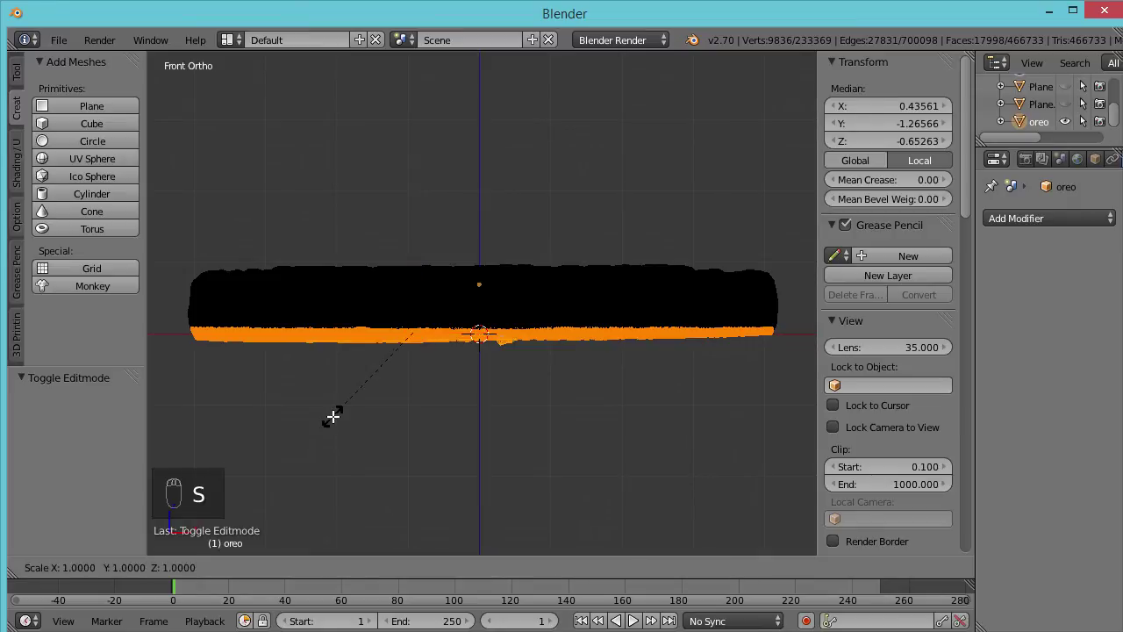
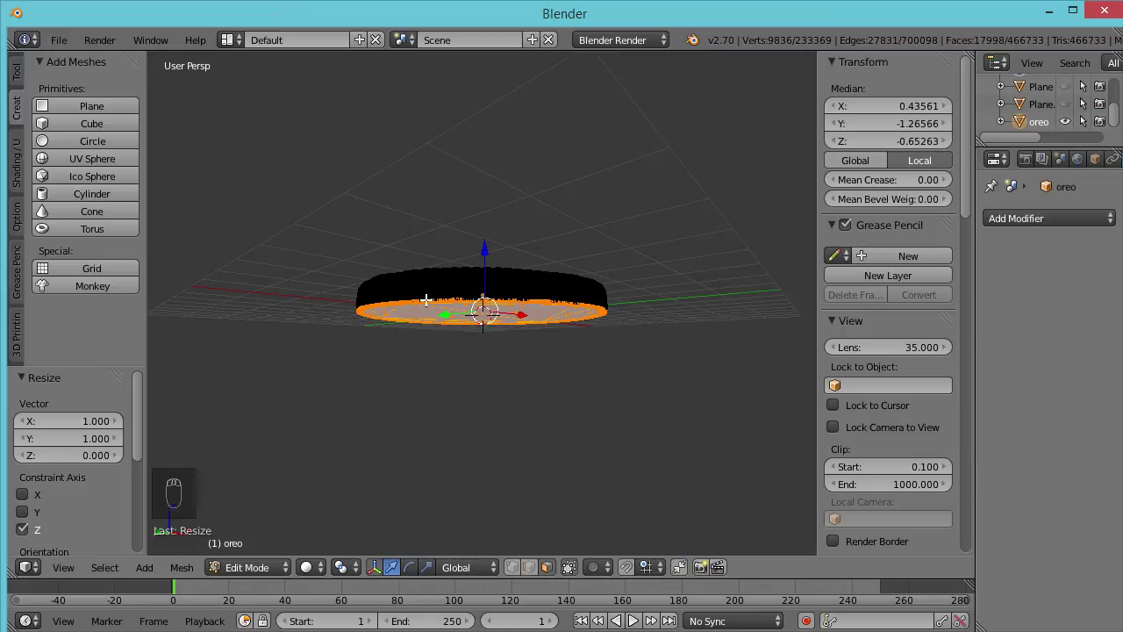
pyautogui.press('Tab')
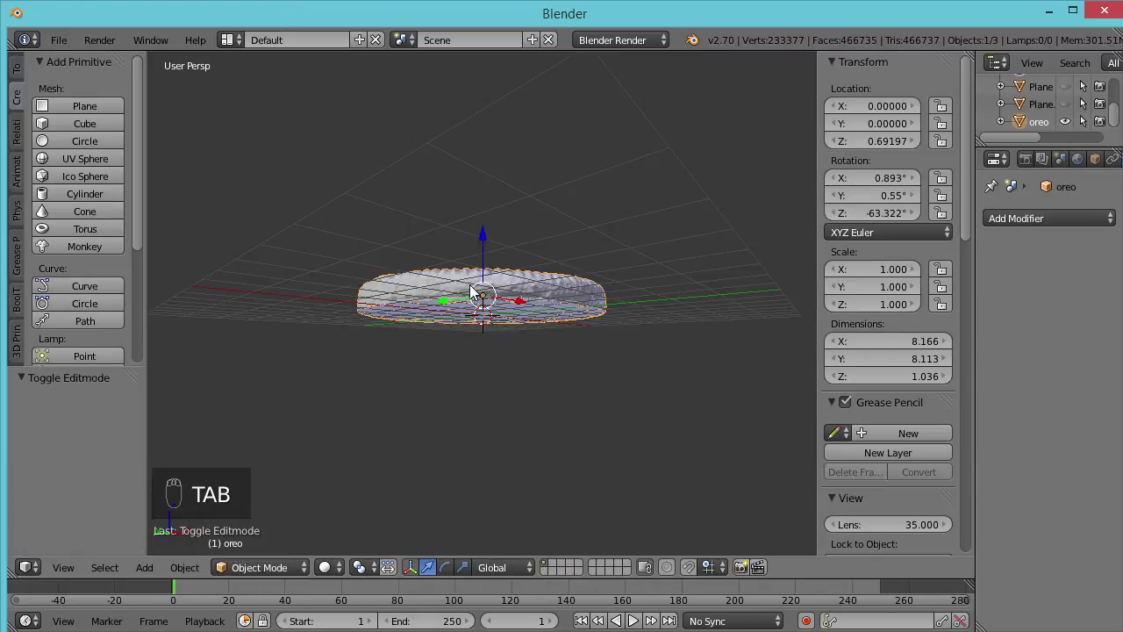
pyautogui.moveTo(412, 388); pyautogui.dragTo(425, 403)
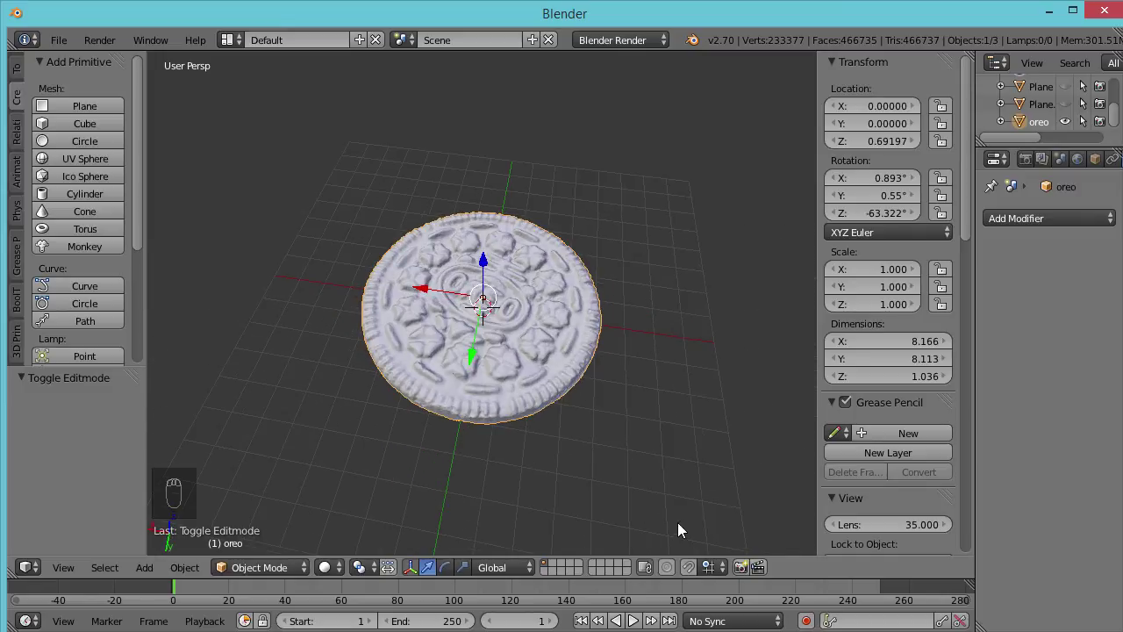
pyautogui.moveTo(491, 336); pyautogui.dragTo(525, 383)
pyautogui.moveTo(522, 330); pyautogui.dragTo(507, 293)
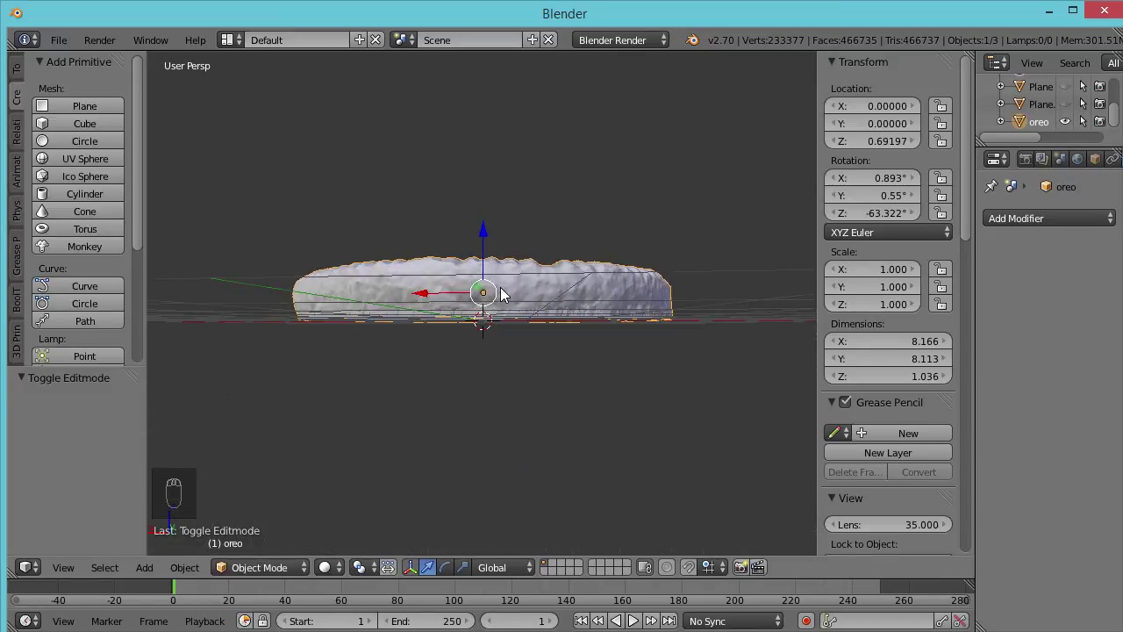